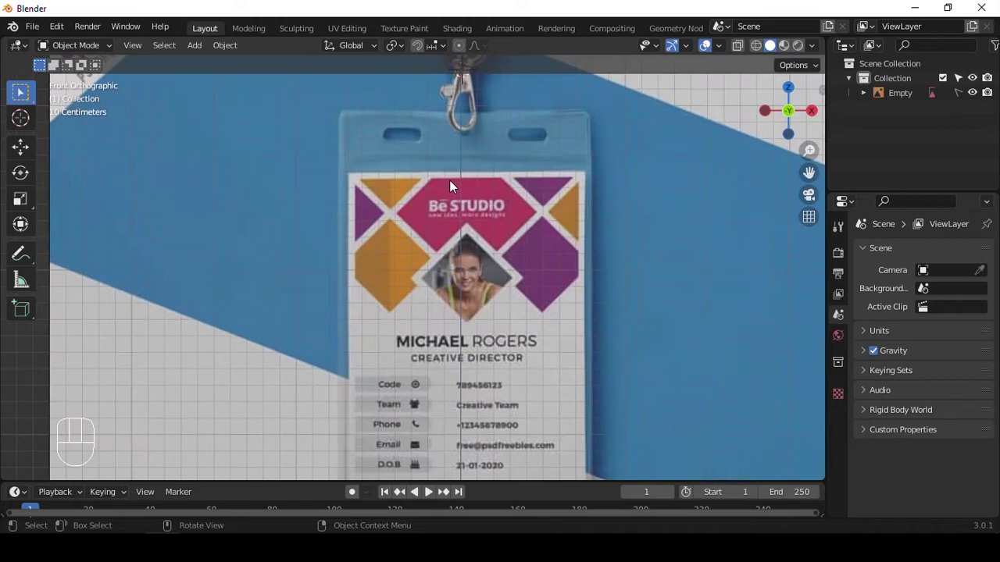
- Zoom and pan the front view onto the swivel hook in the reference photo
{"action": "middle_click", "coordinate": [548, 128]}
{"action": "left_click_drag", "start_coordinate": [566, 176], "coordinate": [492, 190]}
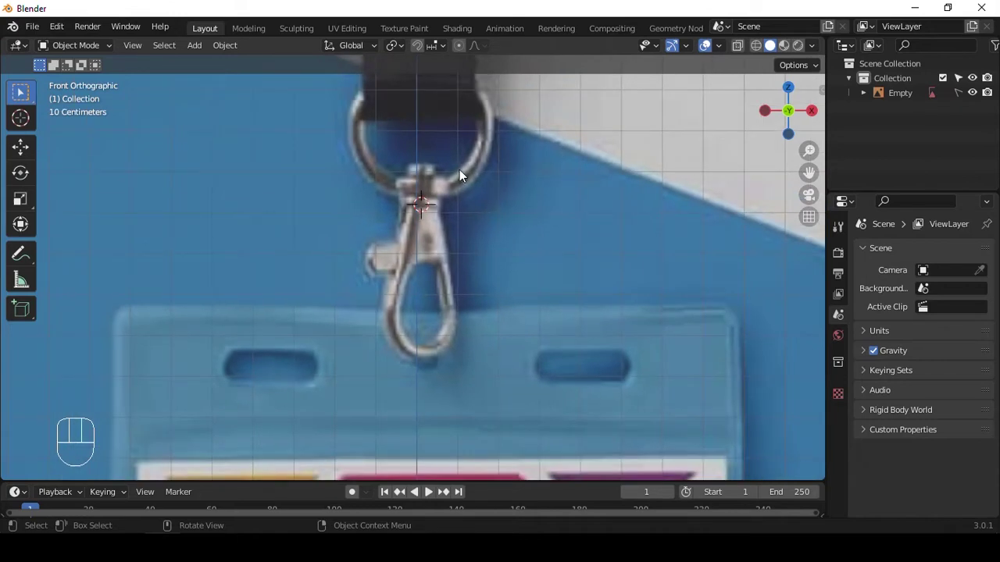
- Add a cube, scale and position it over the hook's neck and start tracing the hook outline
{"action": "key", "text": "shift+a"}
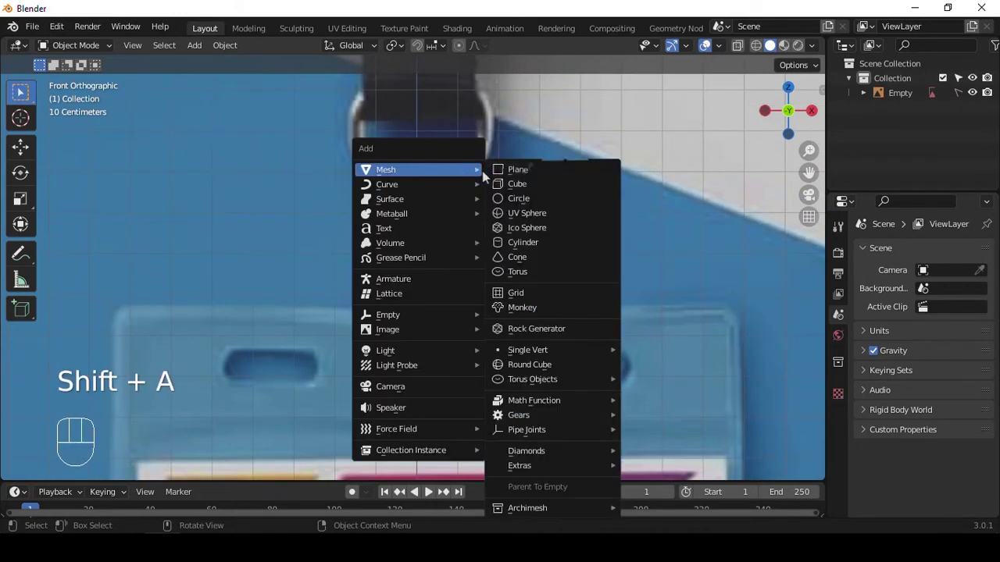
{"action": "key", "text": "s"}
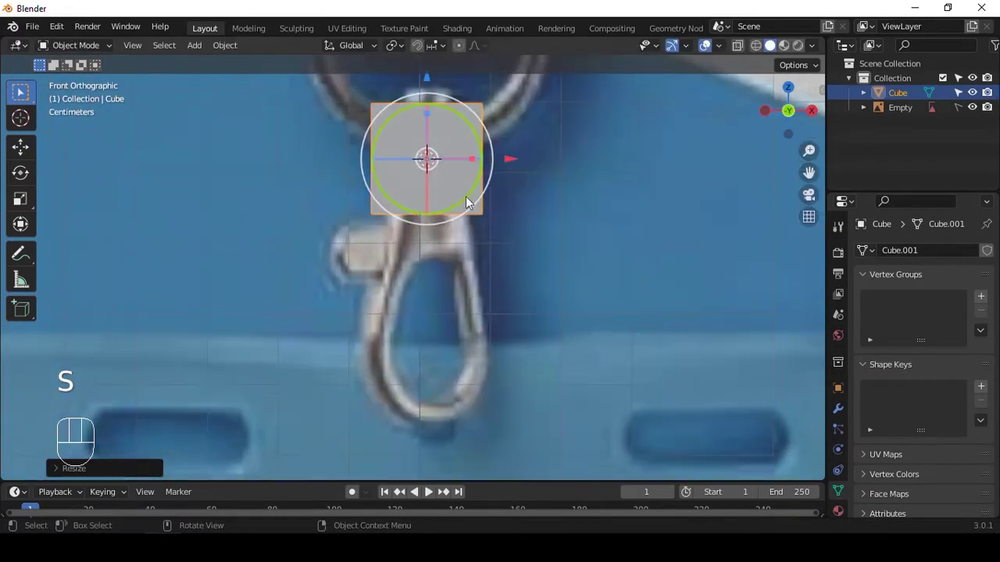
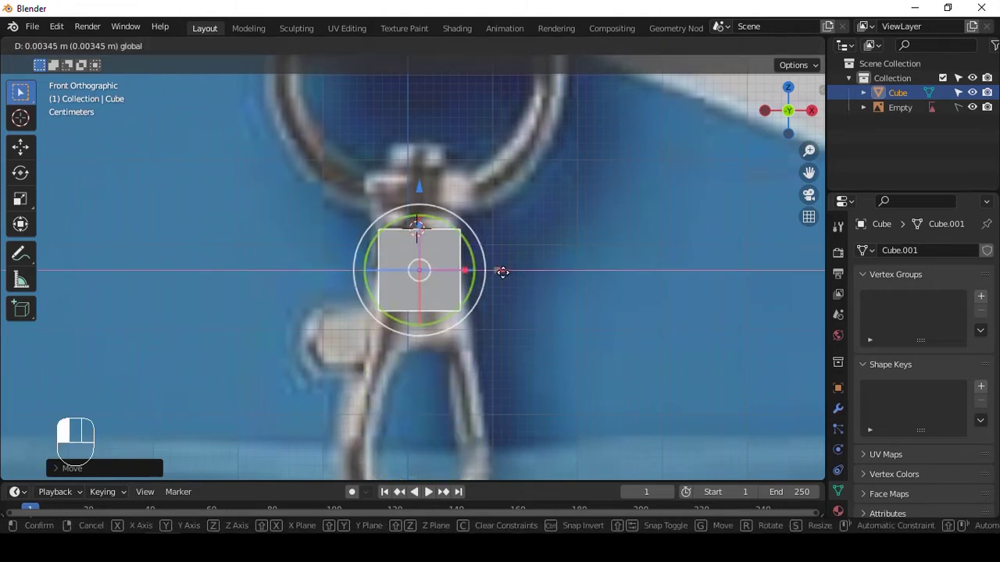
{"action": "left_click", "coordinate": [418, 218]}
{"action": "left_click_drag", "start_coordinate": [572, 185], "coordinate": [604, 187]}
{"action": "key", "text": "alt+z"}
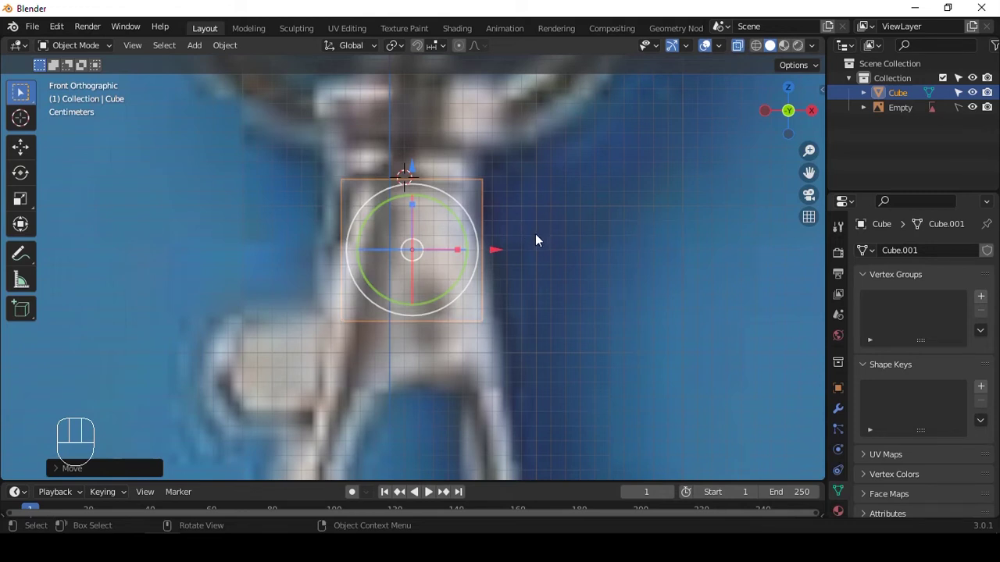
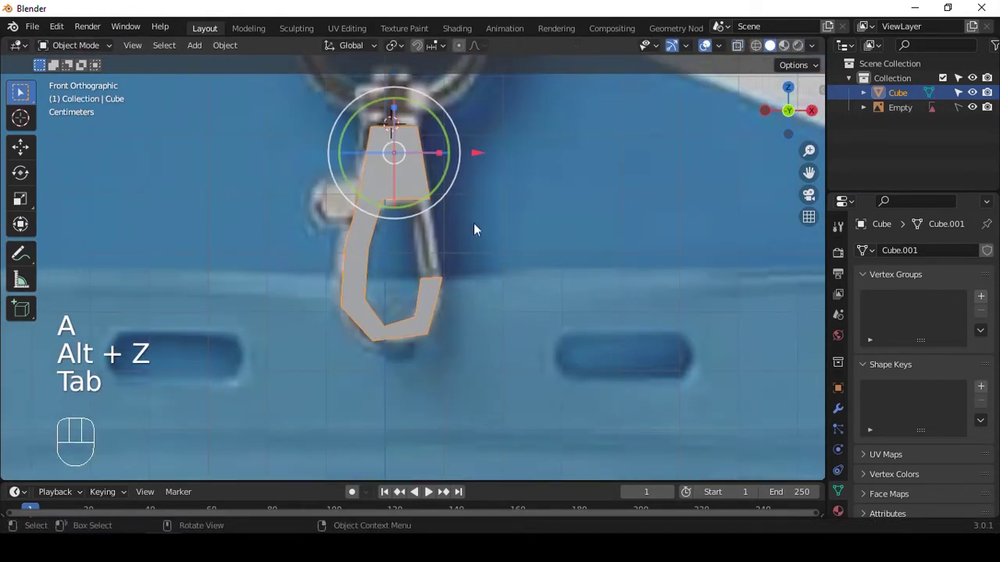
- Smooth the hook loop into a rounded tube, sliding its edges along the photo's loop
{"action": "key", "text": "Tab"}
{"action": "key", "text": "ctrl+3"}
{"action": "left_click_drag", "start_coordinate": [470, 253], "coordinate": [433, 111]}
{"action": "right_click", "coordinate": [433, 111]}
{"action": "key", "text": "Tab"}
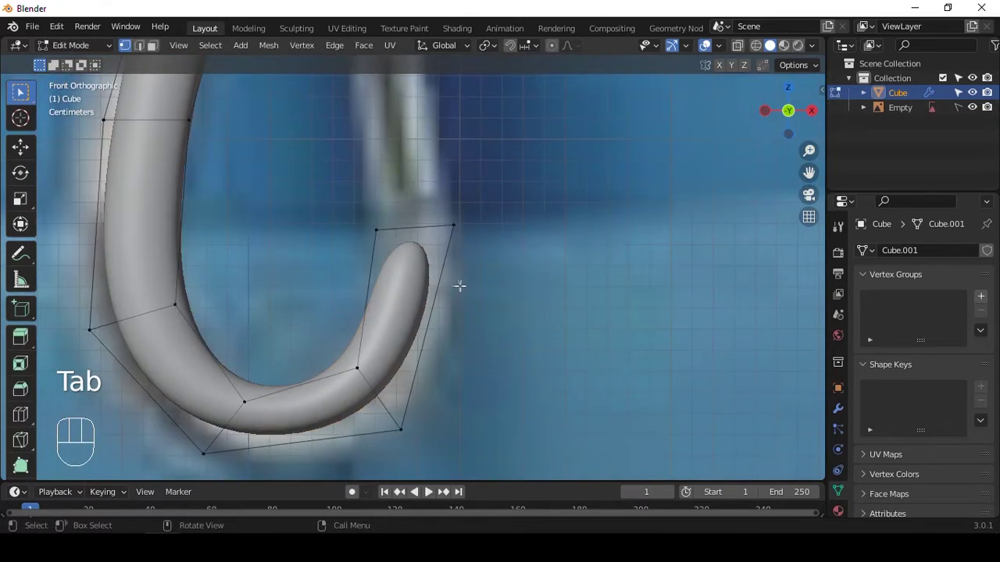
{"action": "key", "text": "ctrl+r"}
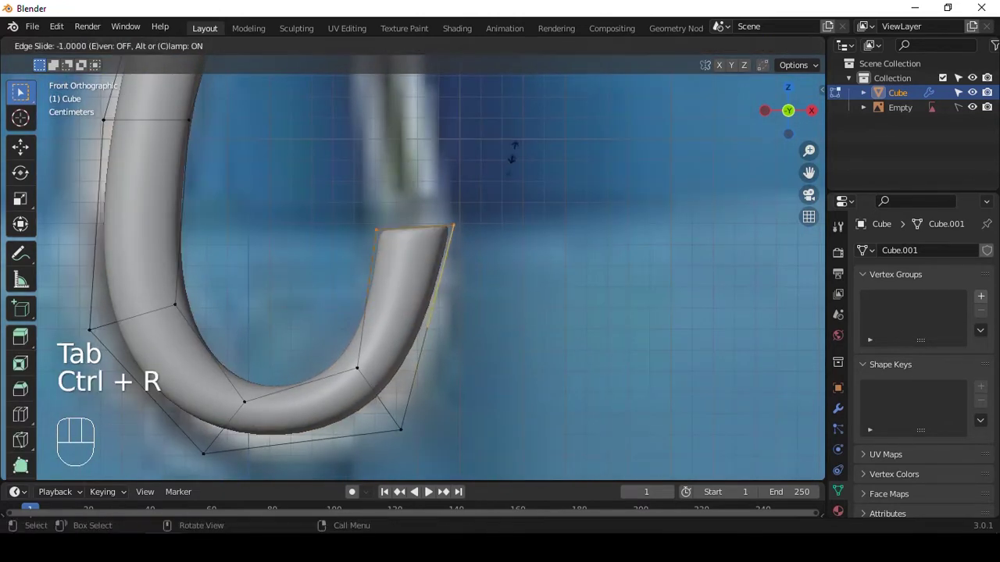
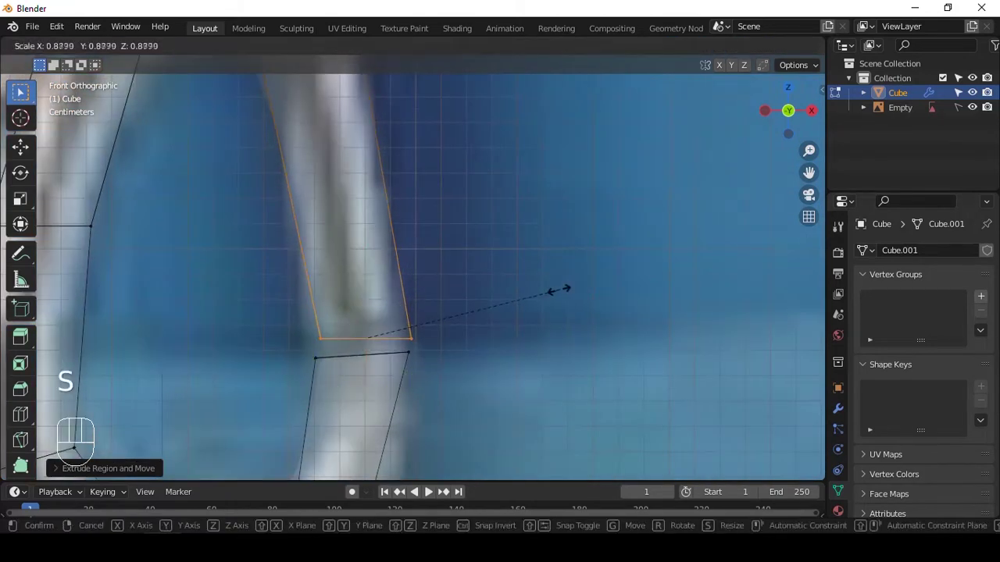
{"action": "key", "text": "ctrl+r"}
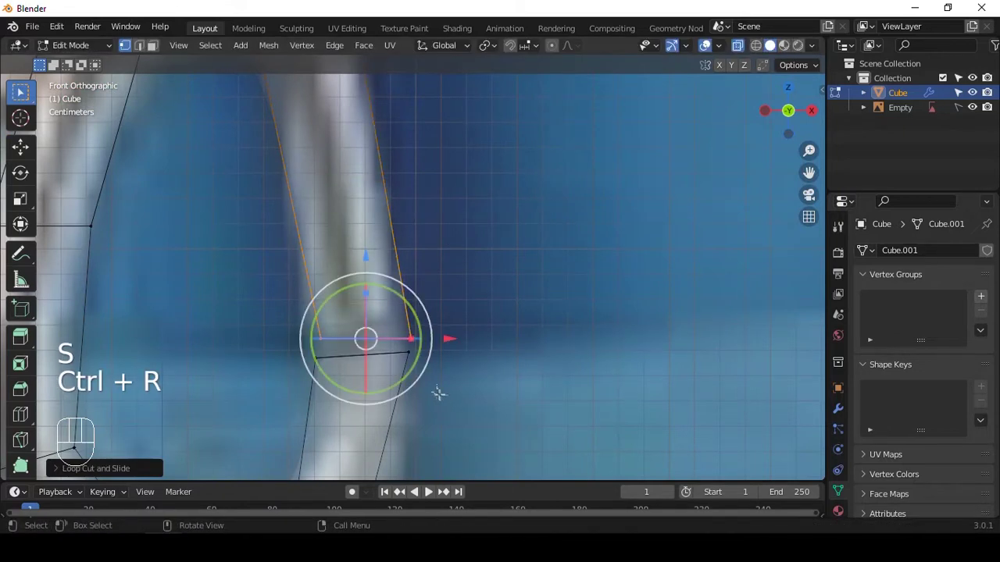
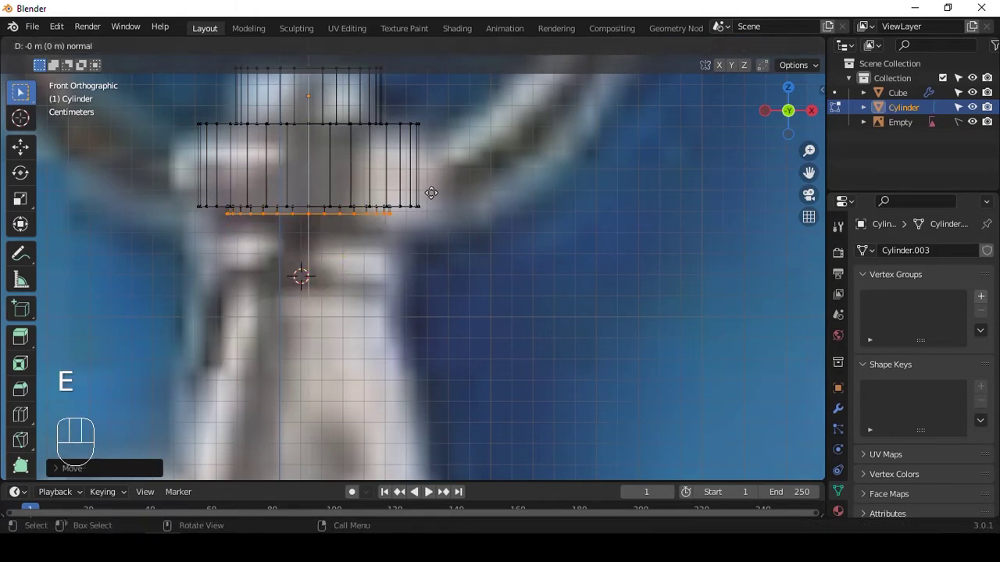
- Extrude the cylinder's bottom edge downward to start the ringed swivel cap
{"action": "key", "text": "e"}
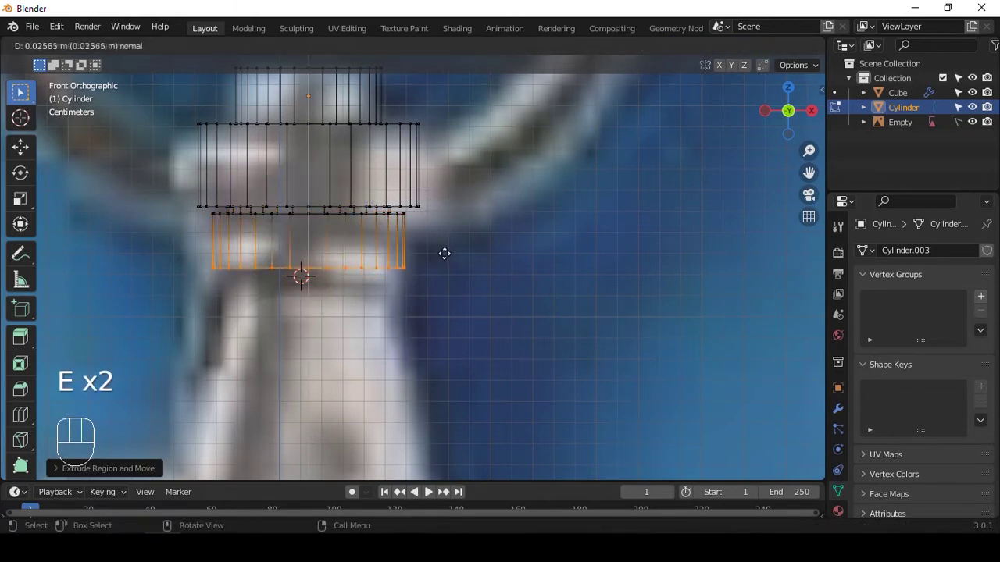
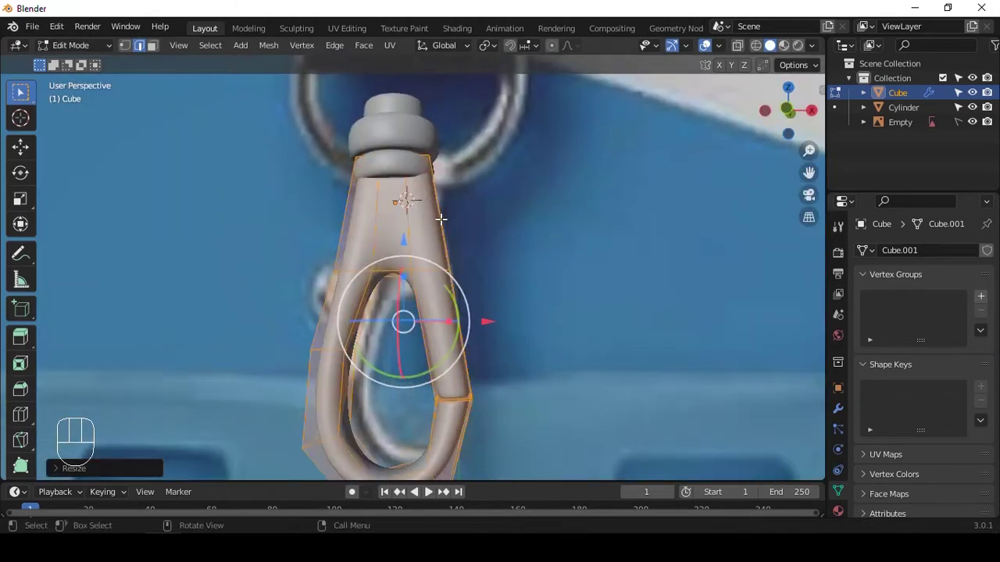
- Return to Object Mode to add the latch plane beside the hook
{"action": "key", "text": "Tab"}
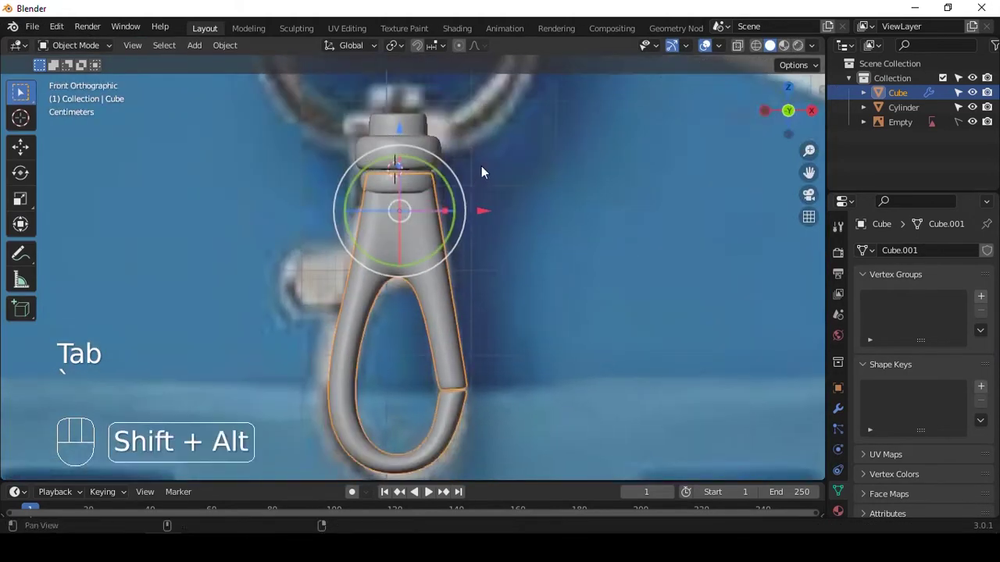
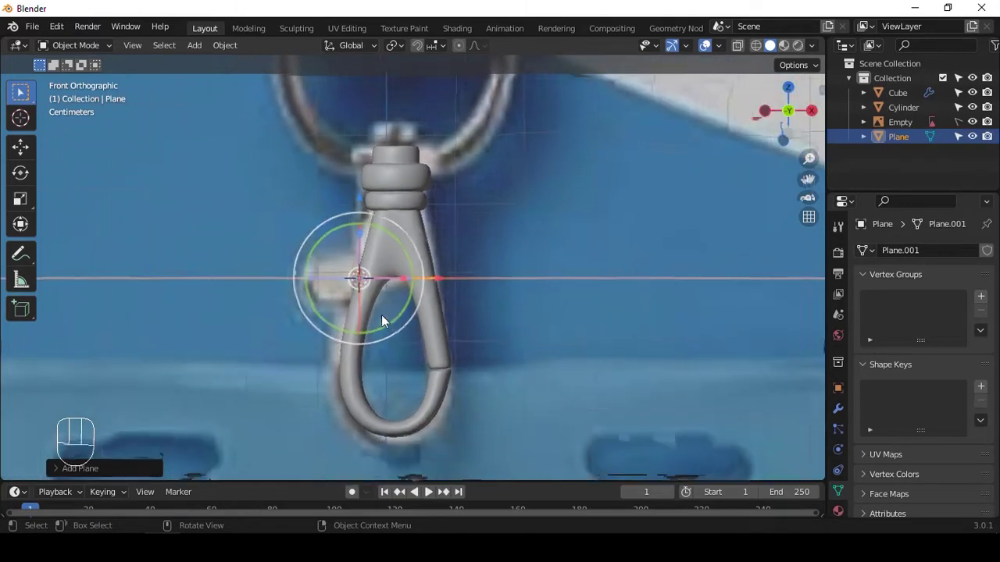
- Rotate and scale the latch plane beside the hook neck, checking it from front and side views
{"action": "key", "text": "r"}
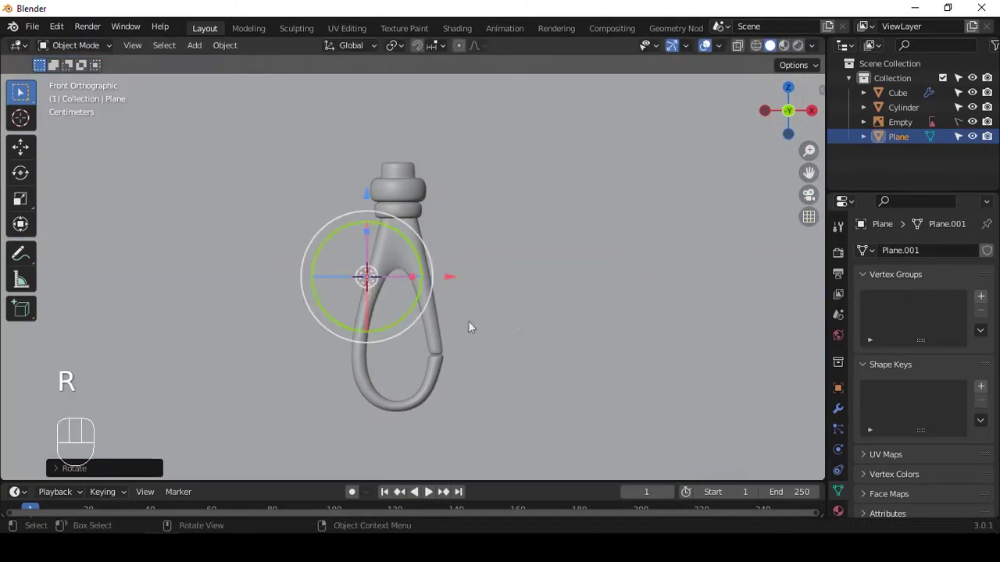
{"action": "key", "text": "s"}
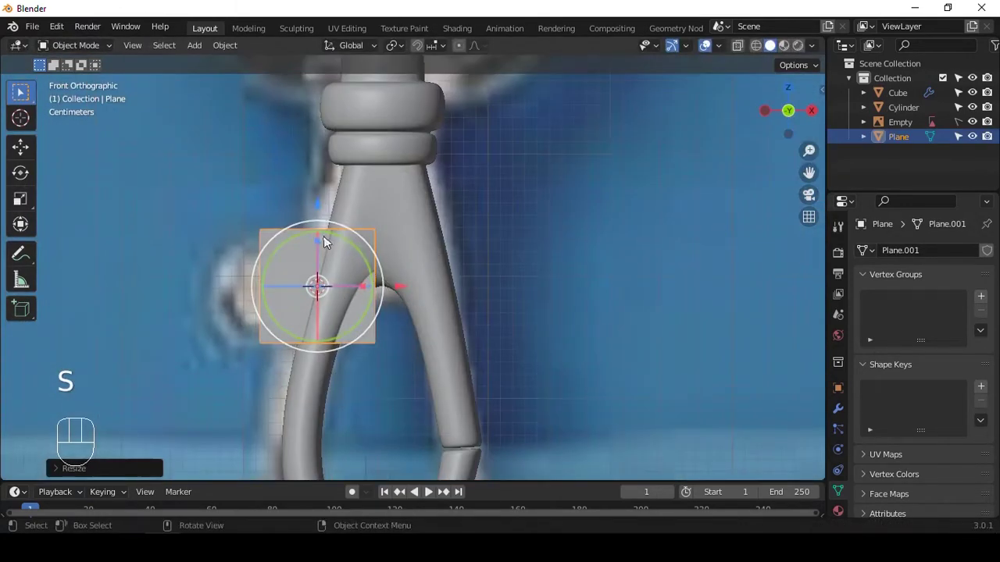
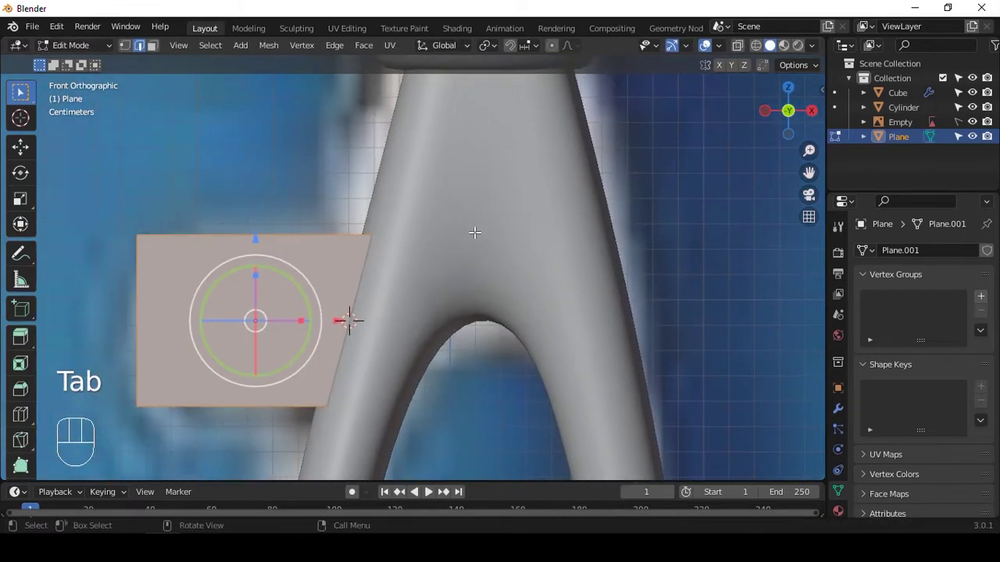
{"action": "key", "text": "1"}
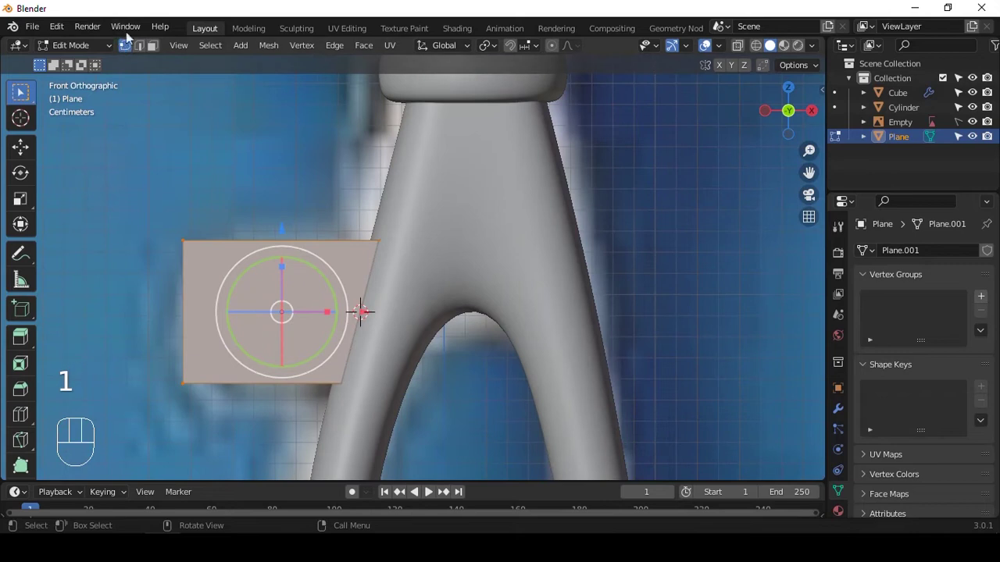
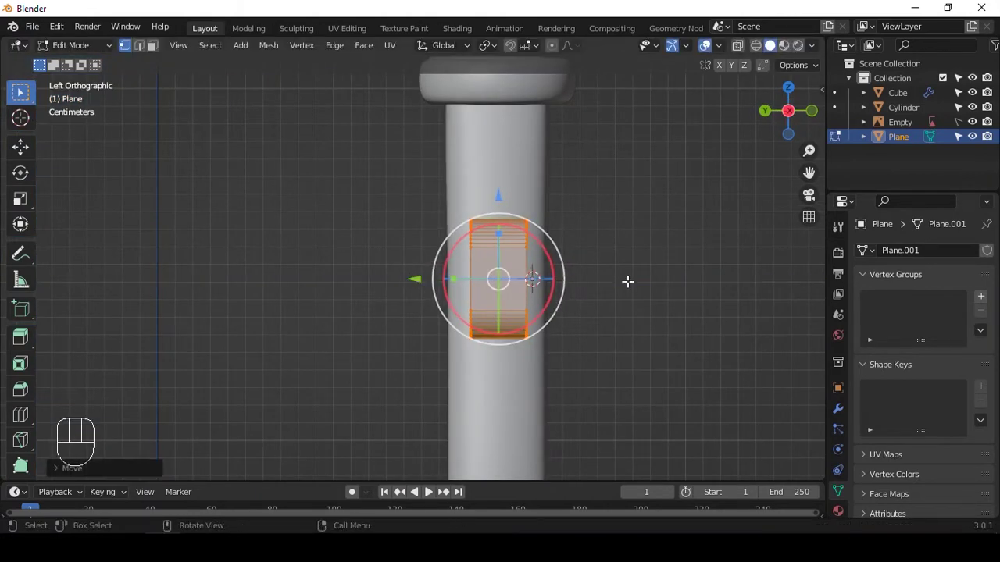
{"action": "key", "text": "Tab"}
{"action": "middle_click", "coordinate": [658, 261]}
{"action": "middle_click", "coordinate": [497, 260]}
{"action": "key", "text": "`"}
{"action": "left_click", "coordinate": [300, 191]}
{"action": "key", "text": "`"}
{"action": "middle_click", "coordinate": [413, 235]}
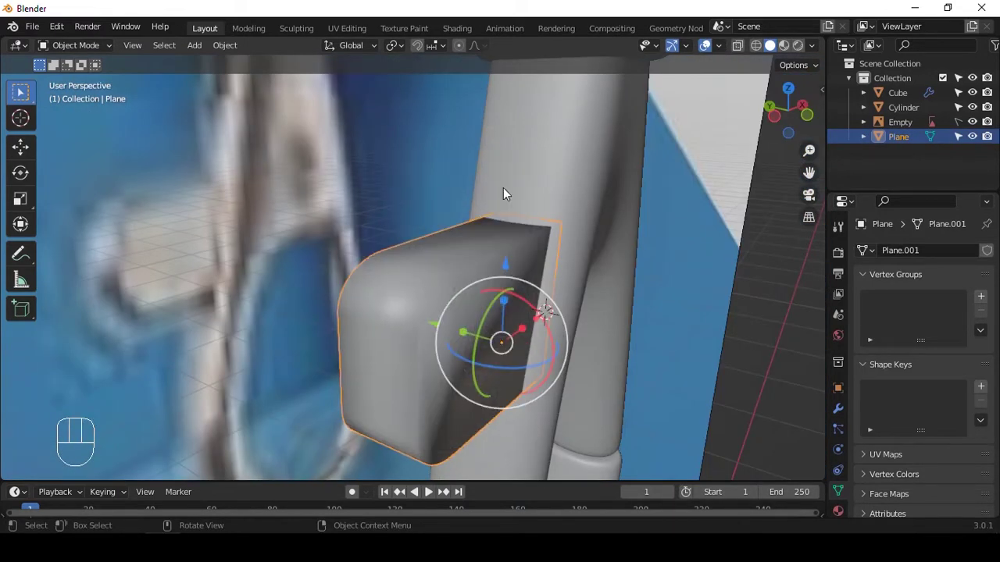
- Thicken and round the latch block with smooth shading, orbiting to inspect hook and ring
{"action": "key", "text": "q"}
{"action": "middle_click", "coordinate": [640, 286]}
{"action": "middle_click", "coordinate": [636, 279]}
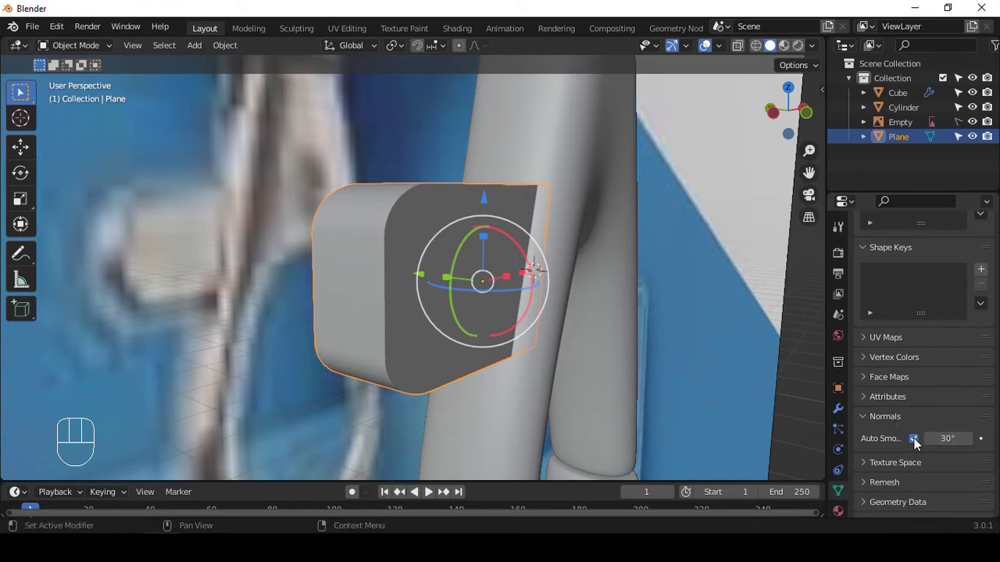
{"action": "left_click_drag", "start_coordinate": [916, 444], "coordinate": [862, 478]}
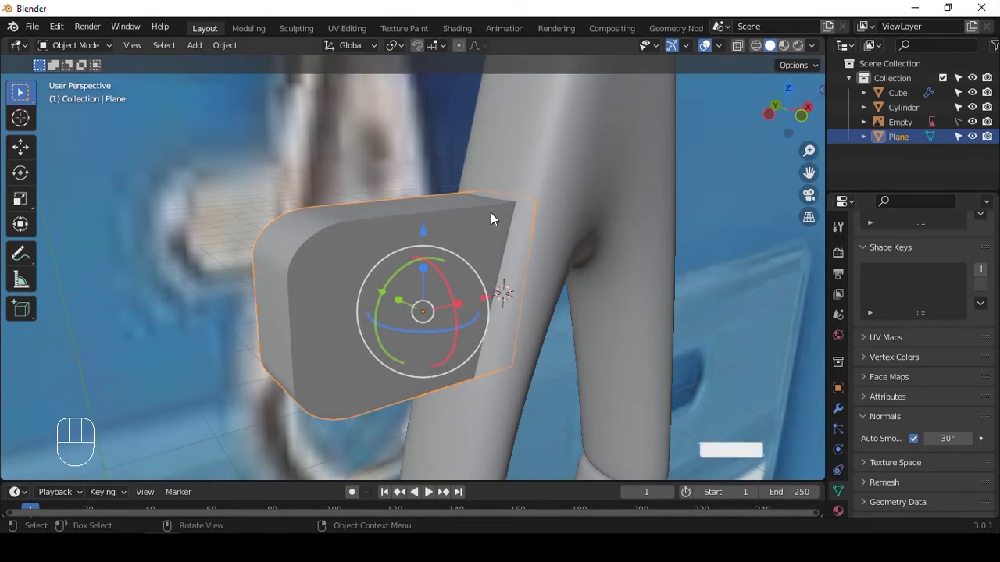
{"action": "key", "text": "t"}
{"action": "key", "text": "q"}
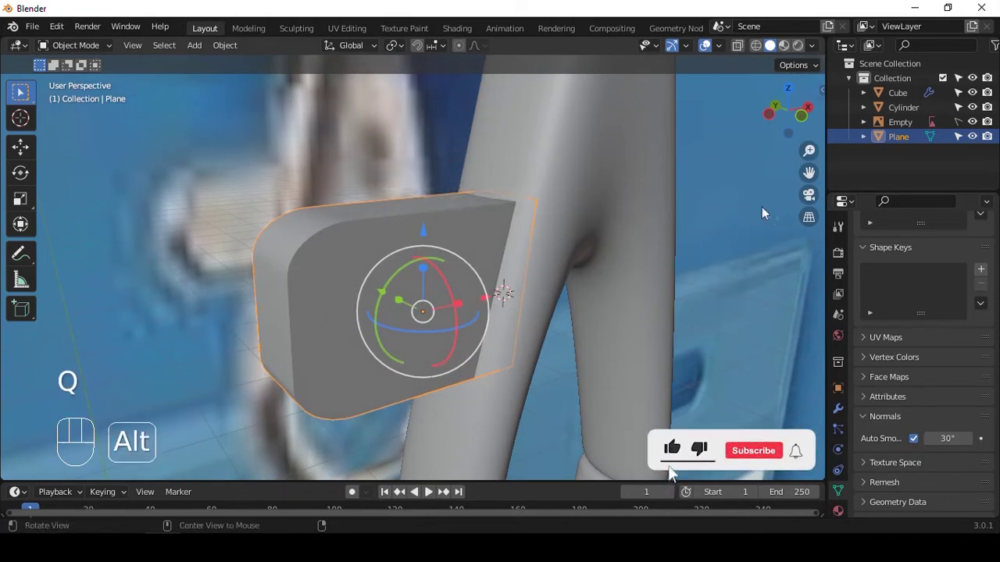
{"action": "left_click_drag", "start_coordinate": [487, 207], "coordinate": [558, 144]}
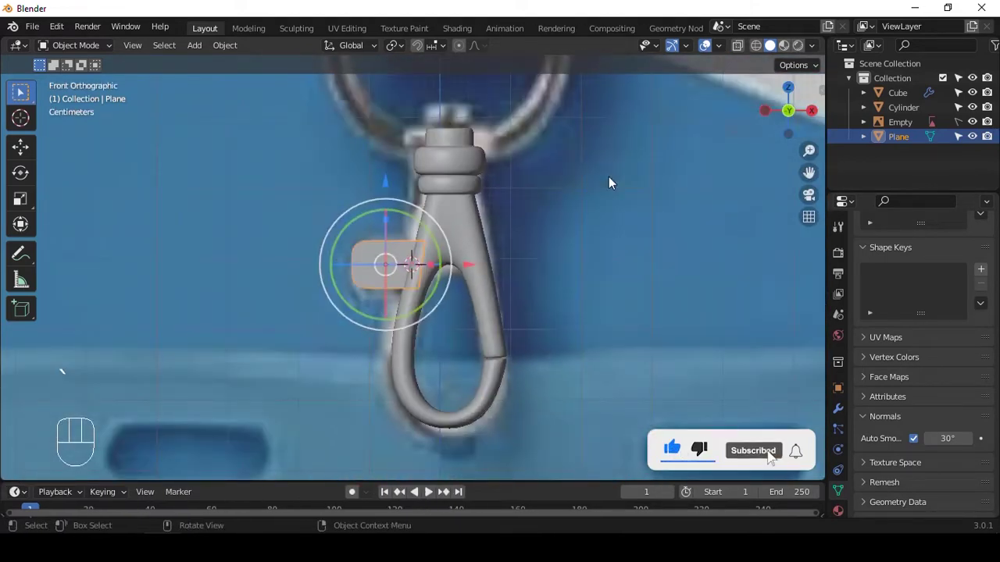
{"action": "left_click_drag", "start_coordinate": [505, 171], "coordinate": [490, 191]}
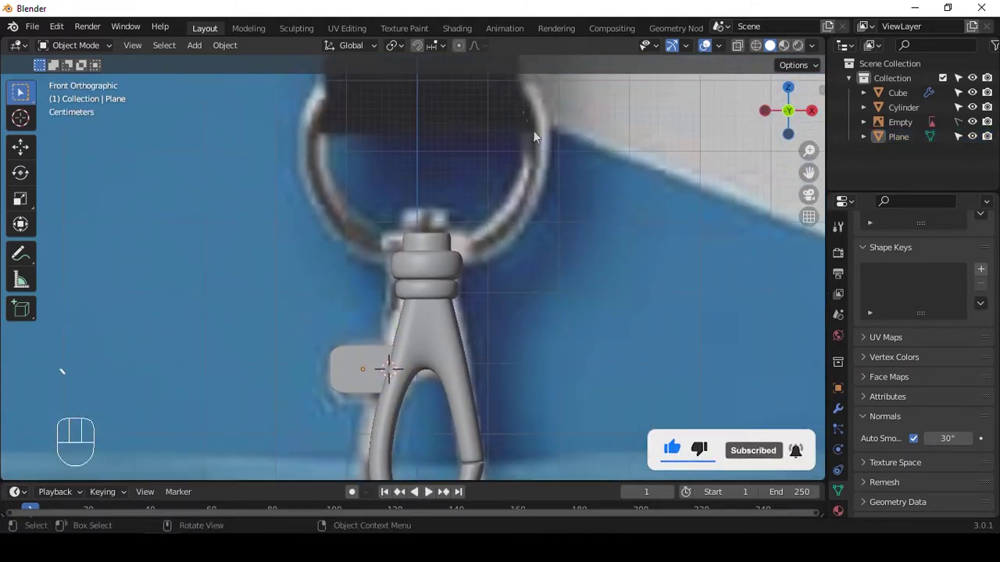
{"action": "middle_click", "coordinate": [525, 172]}
- Add a Bezier circle, scale it to the ring and rotate it to lie flat above the swivel cap
{"action": "key", "text": "shift+a"}
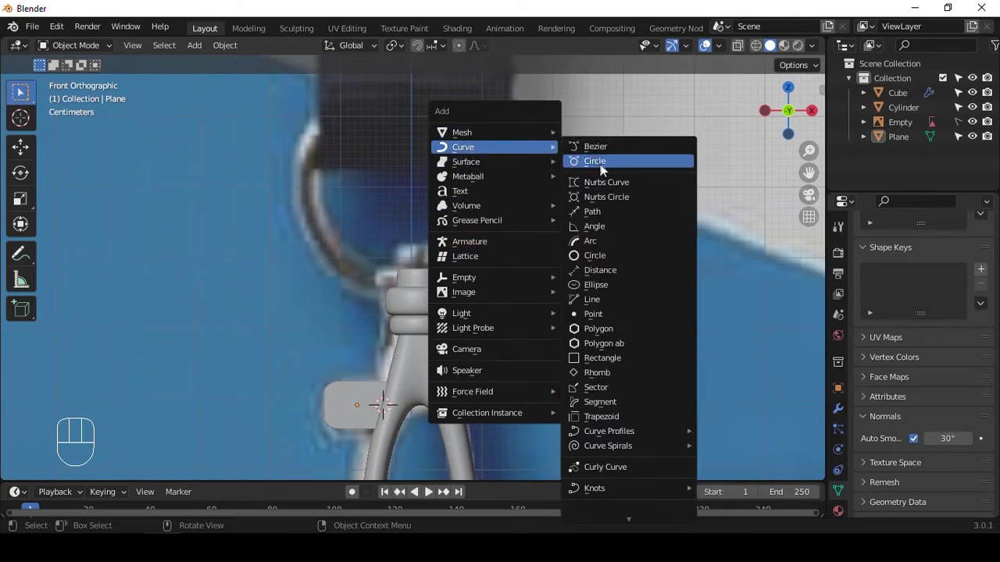
{"action": "key", "text": "s"}
{"action": "key", "text": "s"}
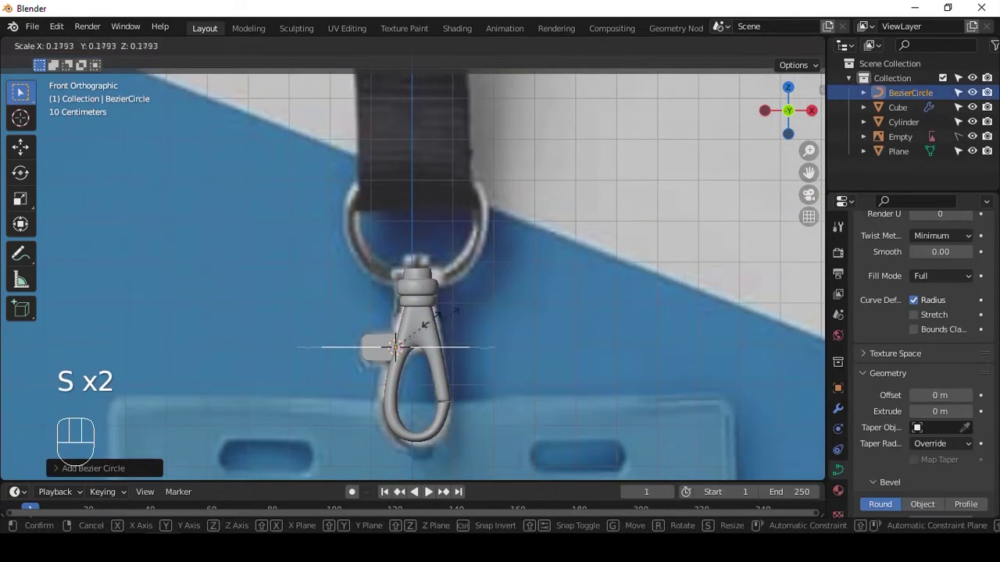
{"action": "key", "text": "r"}
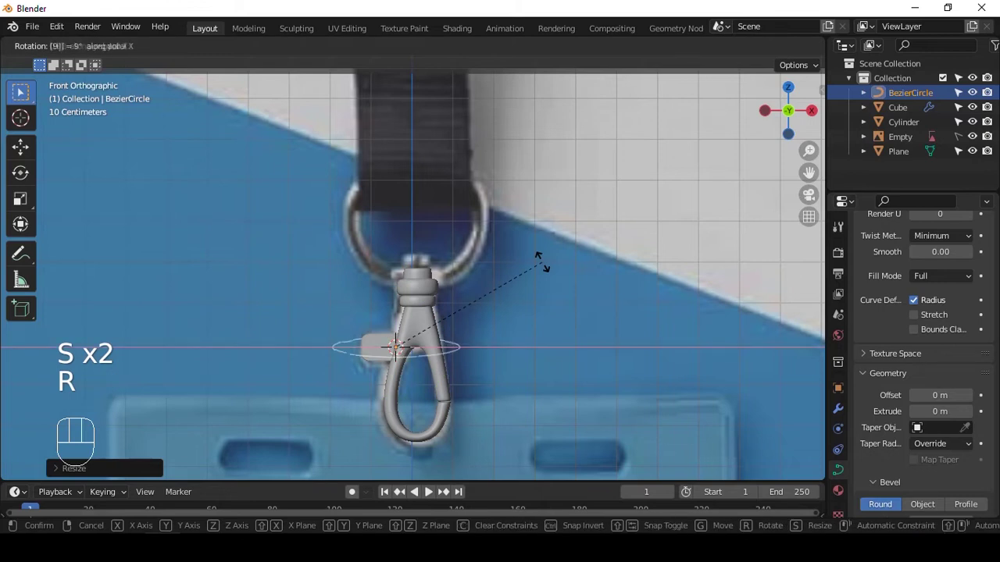
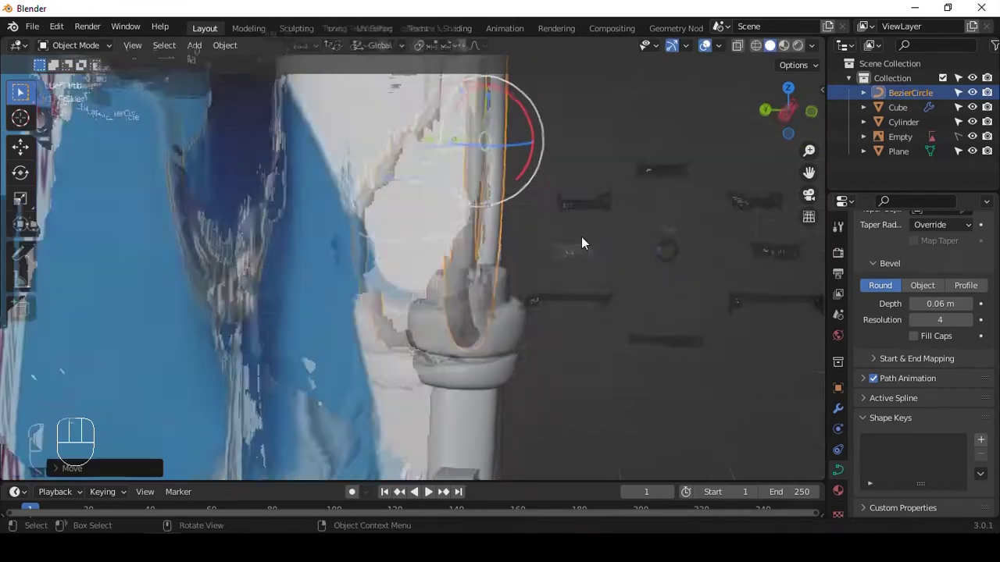
- Reshape the curve points in side view so the beveled tube forms the oval D-ring
{"action": "left_click", "coordinate": [398, 146]}
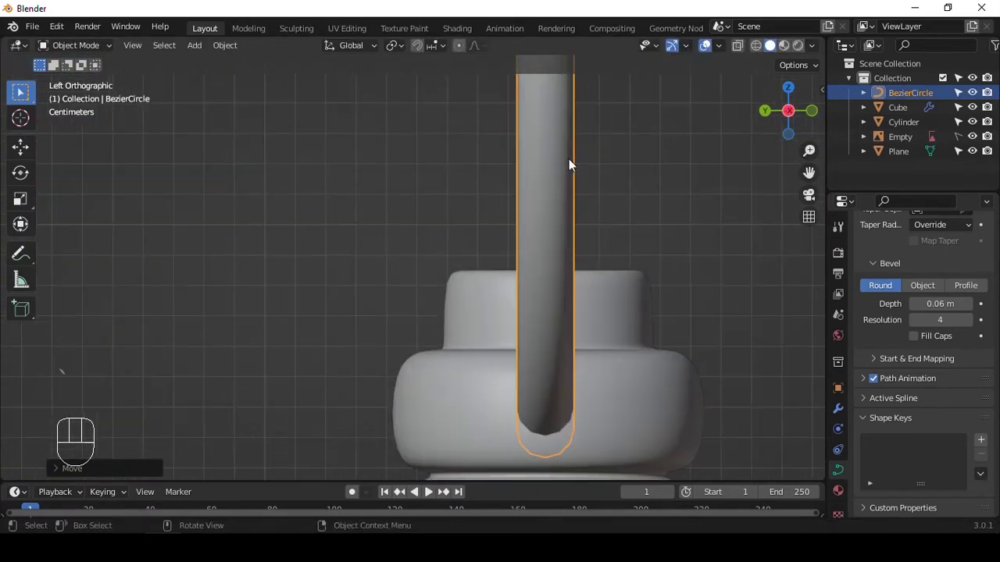
{"action": "key", "text": "ctrl+3"}
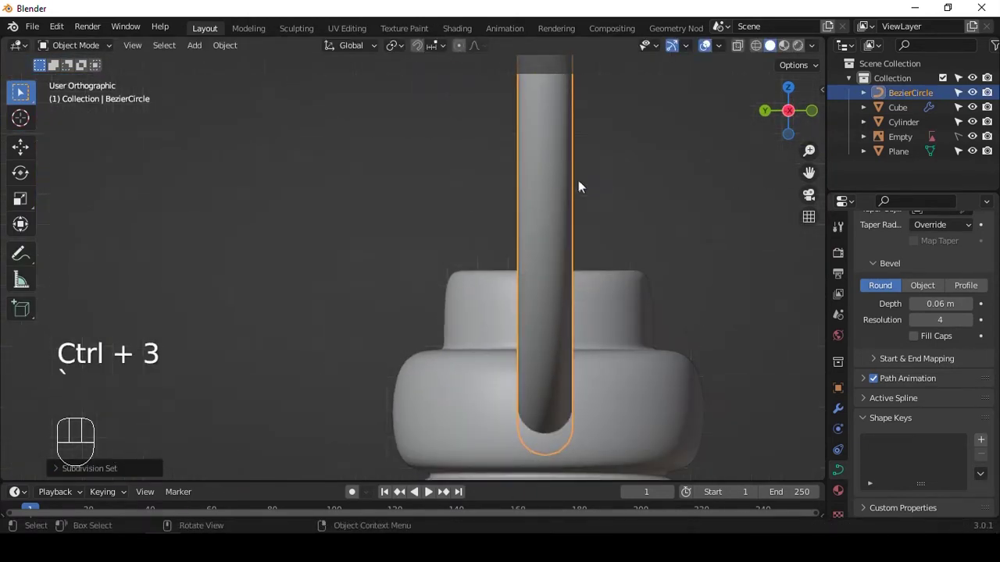
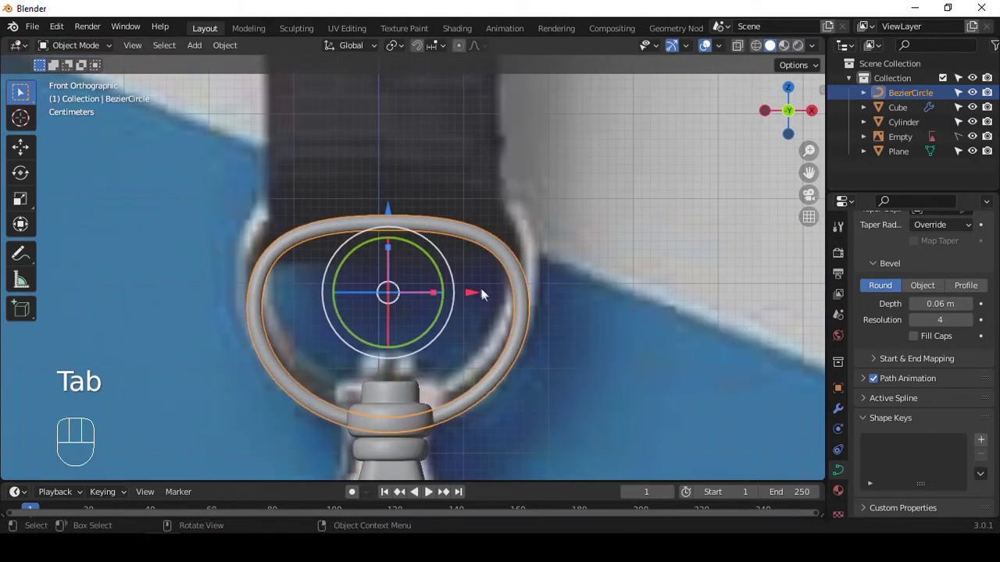
{"action": "key", "text": "Tab"}
{"action": "middle_click", "coordinate": [504, 149]}
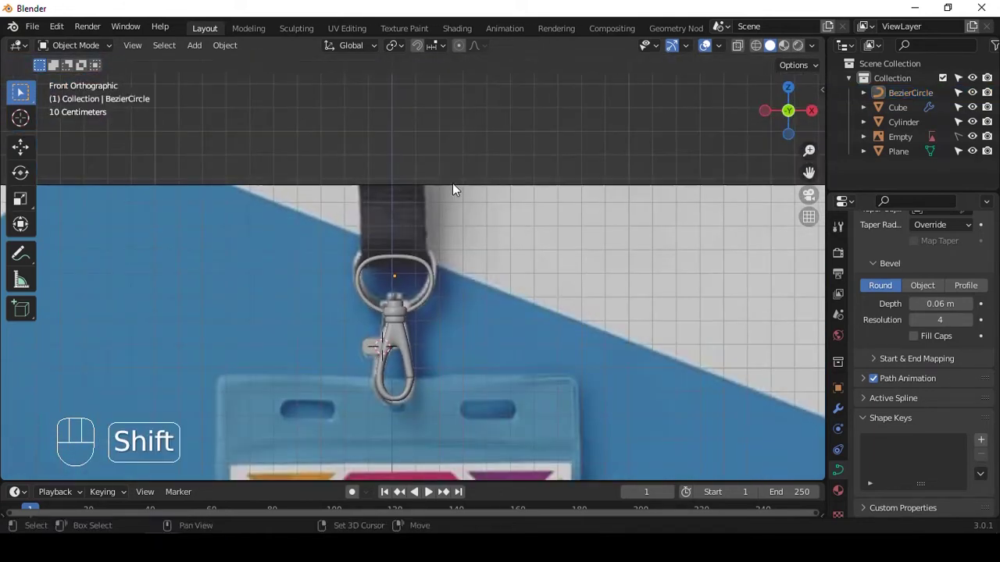
- Add an upright plane for the strap and cut it to loop through the ring
{"action": "key", "text": "shift+a"}
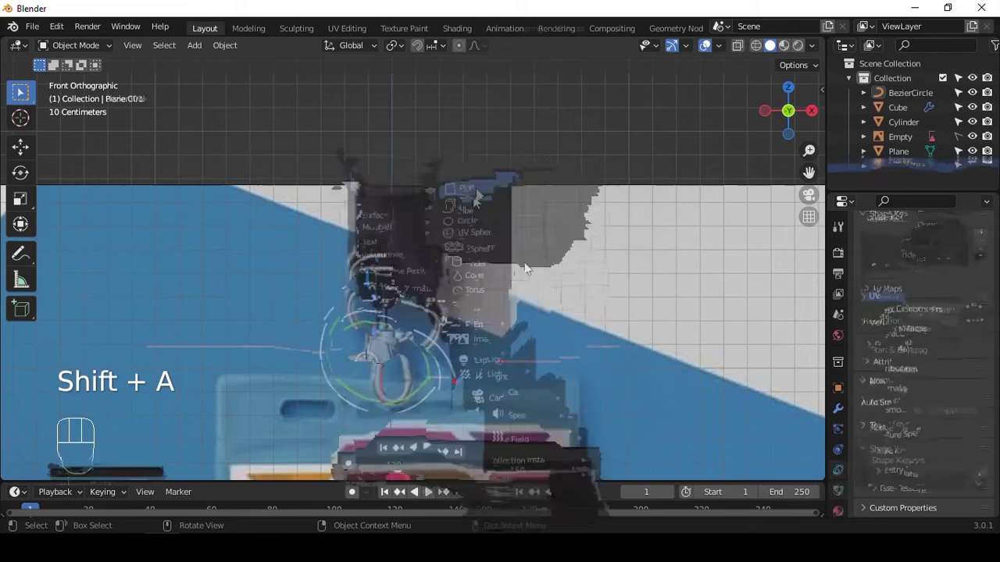
{"action": "key", "text": "s"}
{"action": "key", "text": "r"}
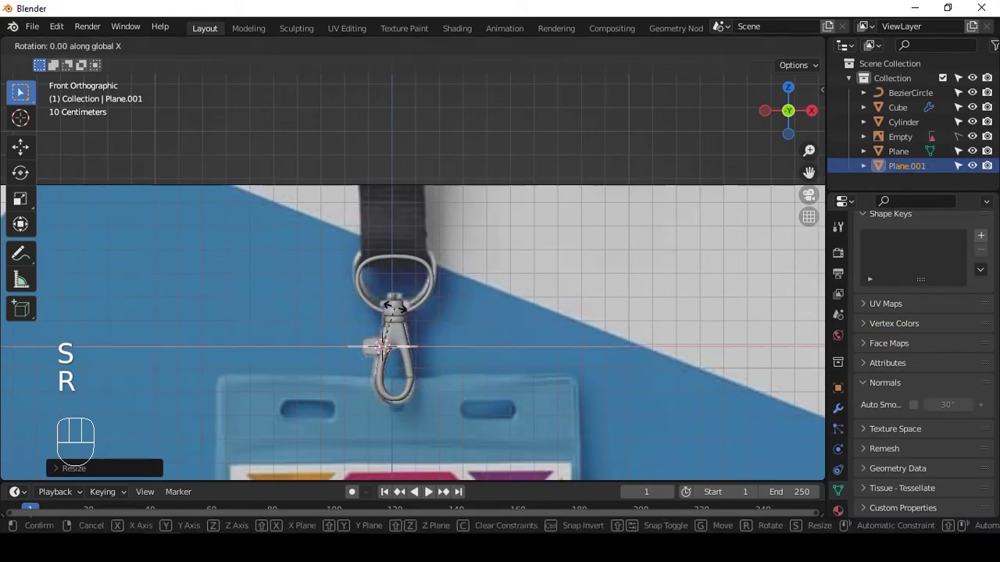
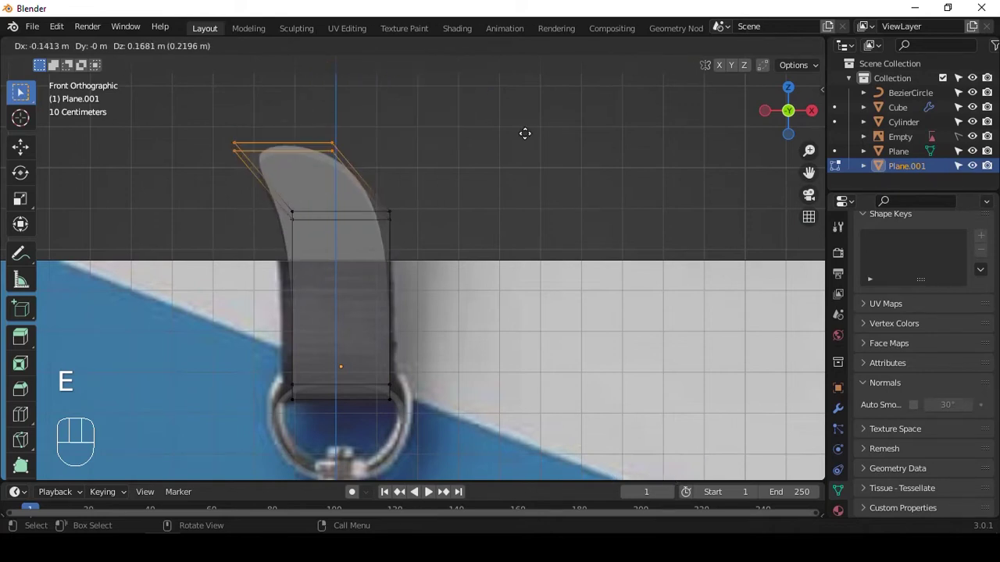
{"action": "key", "text": "alt+z"}
{"action": "key", "text": "ctrl+z"}
{"action": "key", "text": "ctrl+r"}
- Shape the strap tab's rounded top through the ring and check it from the front view
{"action": "key", "text": "Tab"}
{"action": "middle_click", "coordinate": [399, 179]}
{"action": "left_click_drag", "start_coordinate": [410, 207], "coordinate": [560, 210]}
{"action": "key", "text": "`"}
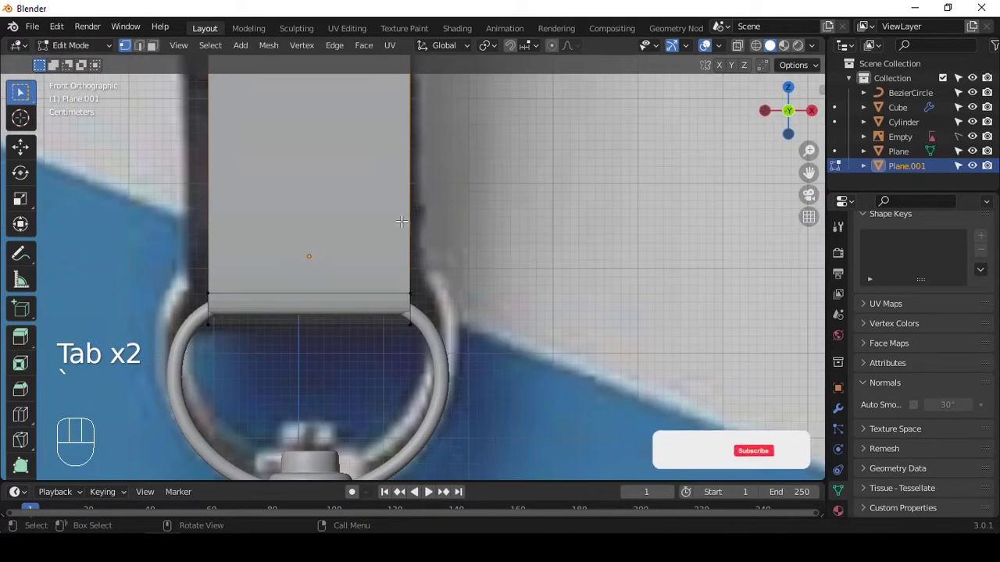
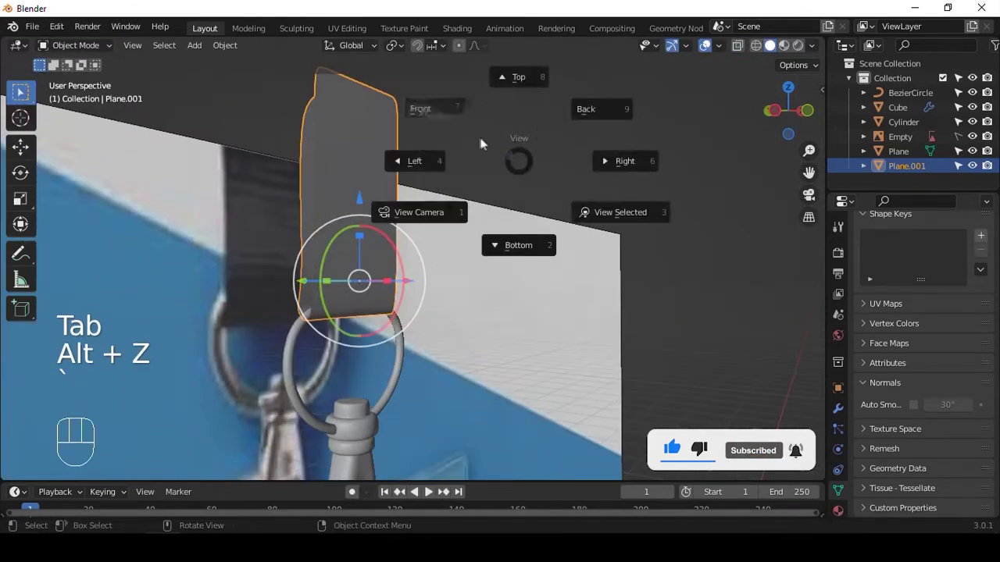
{"action": "left_click_drag", "start_coordinate": [504, 188], "coordinate": [491, 168]}
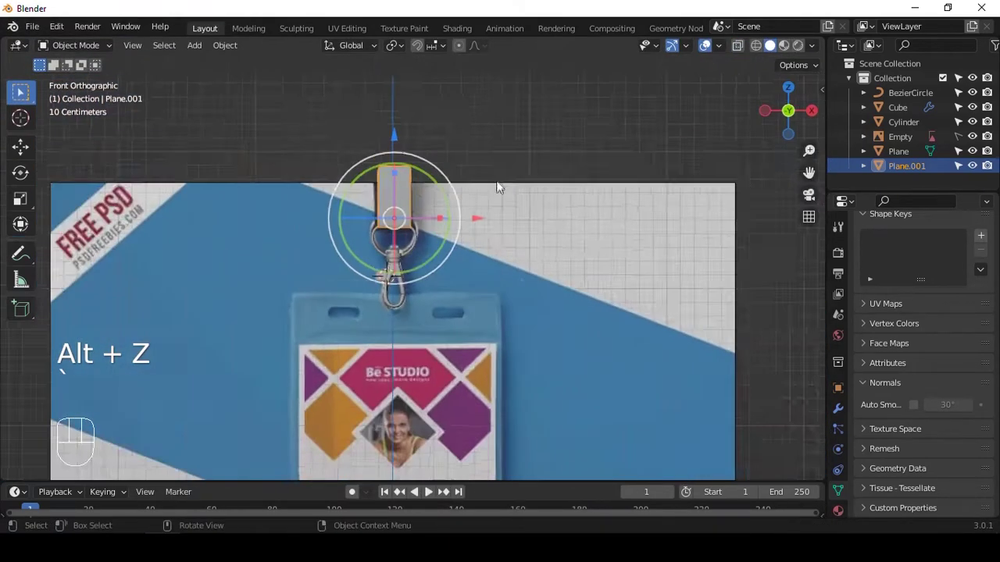
{"action": "middle_click", "coordinate": [482, 206]}
{"action": "key", "text": "`"}
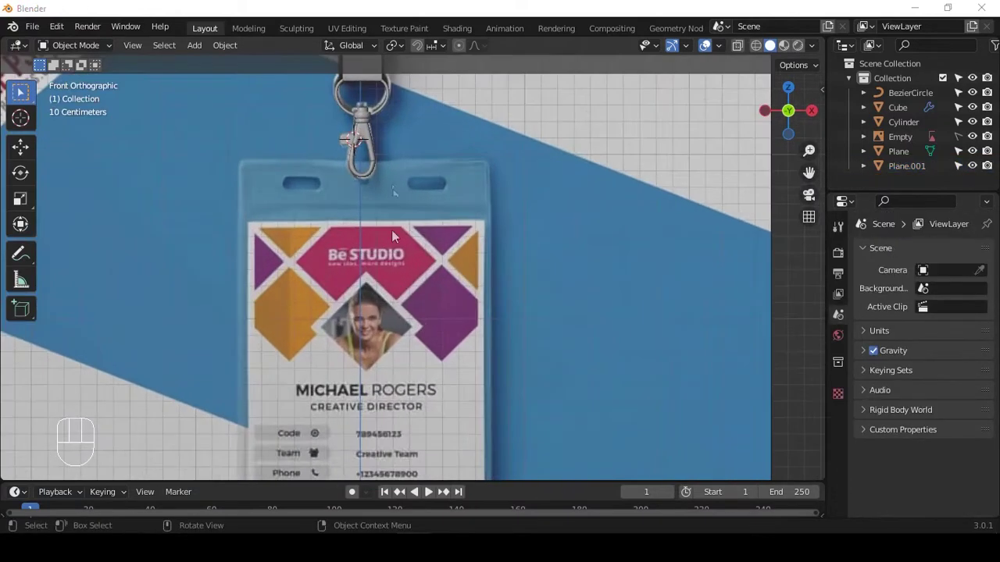
- Add an upright plane scaled to the badge holder outline over the reference photo
{"action": "left_click_drag", "start_coordinate": [412, 171], "coordinate": [466, 237]}
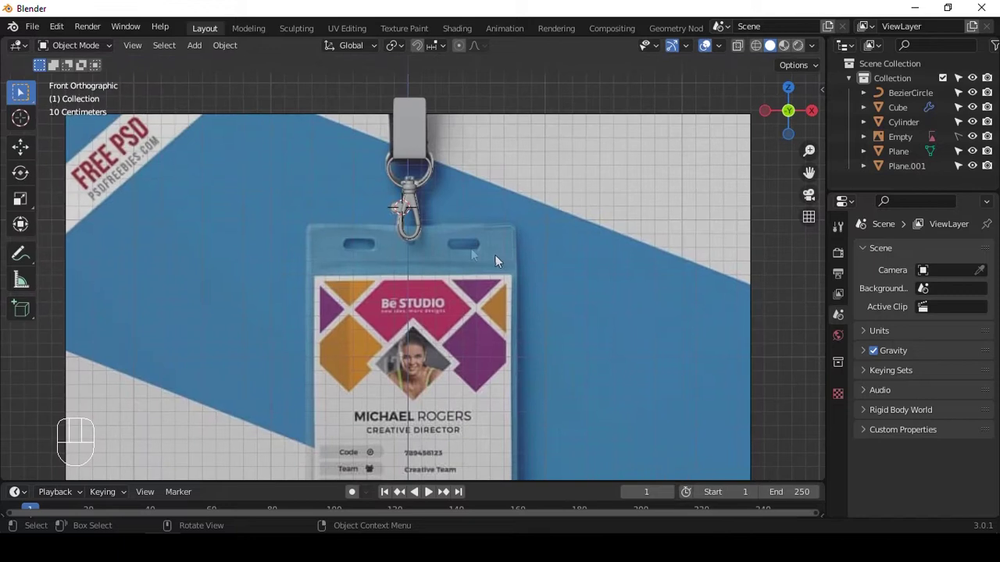
{"action": "key", "text": "shift+a"}
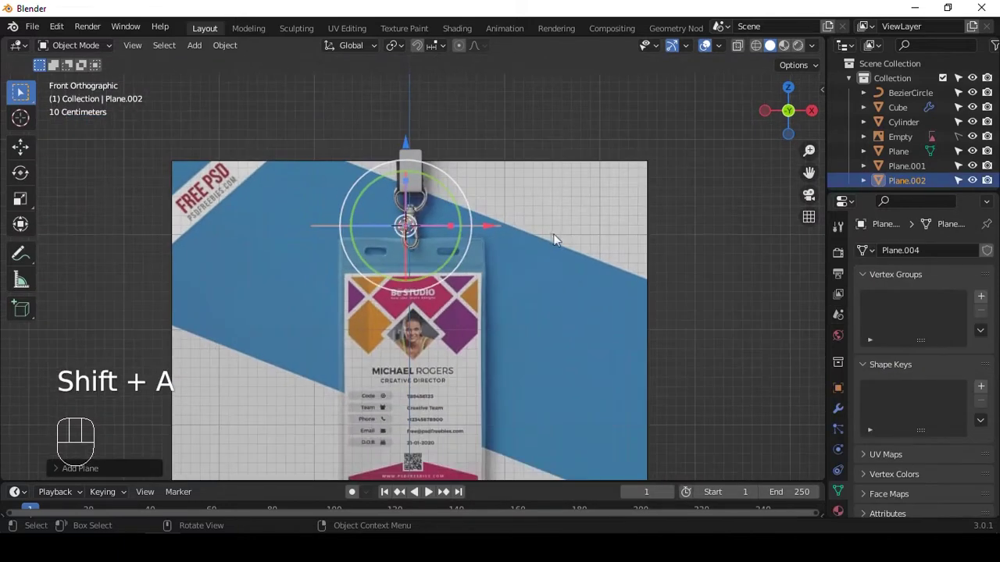
{"action": "key", "text": "r"}
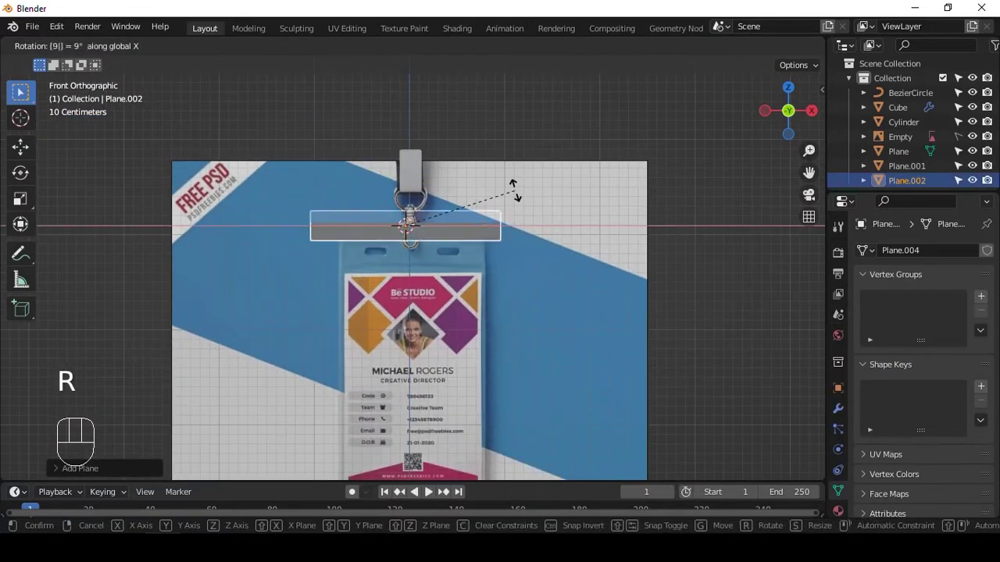
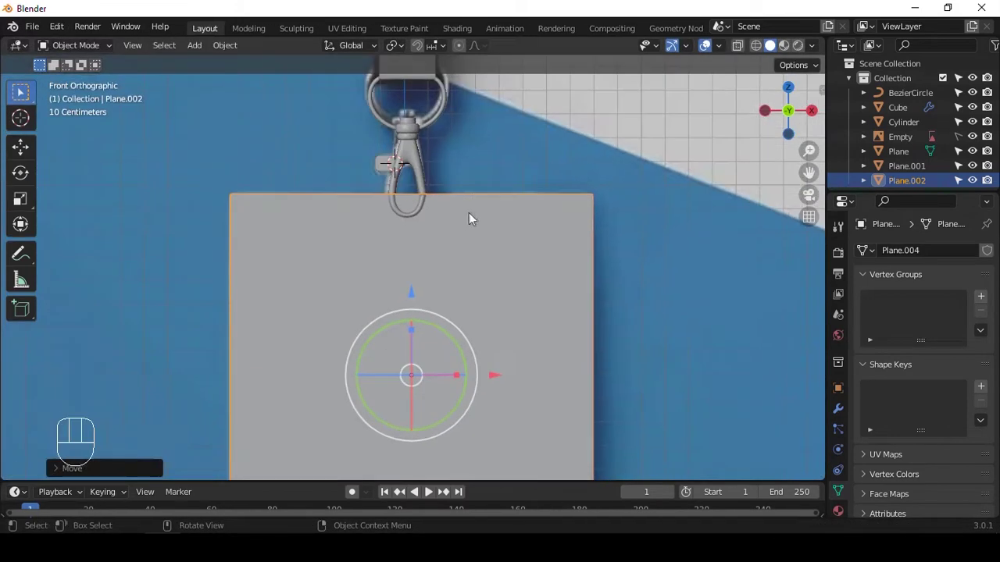
{"action": "key", "text": "shift+alt+z"}
{"action": "middle_click", "coordinate": [510, 197]}
{"action": "left_click_drag", "start_coordinate": [539, 236], "coordinate": [574, 250]}
{"action": "key", "text": "Tab"}
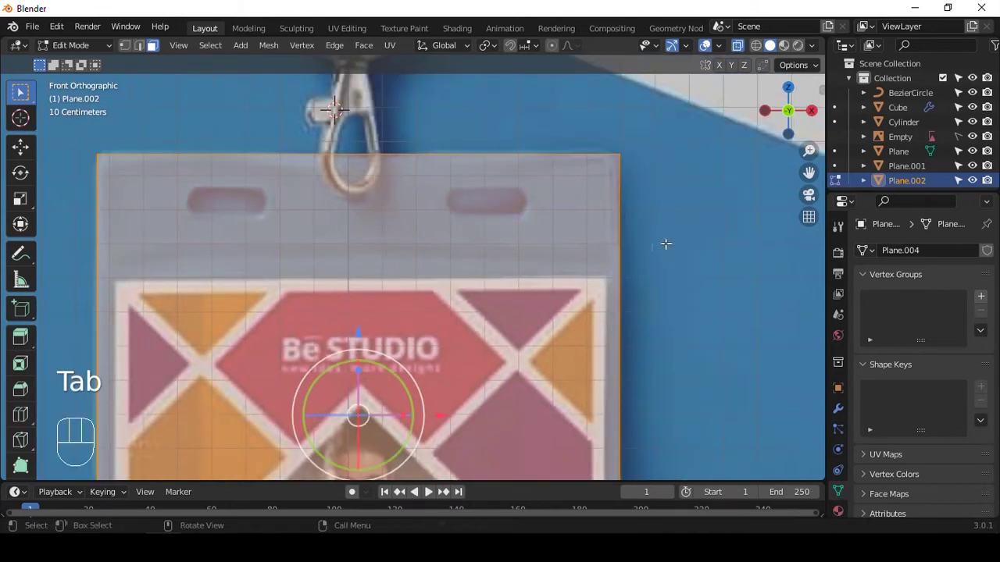
- Bevel the holder's horizontal edge and add vertical loop cuts slid to the slots and hook hole
{"action": "key", "text": "ctrl+r"}
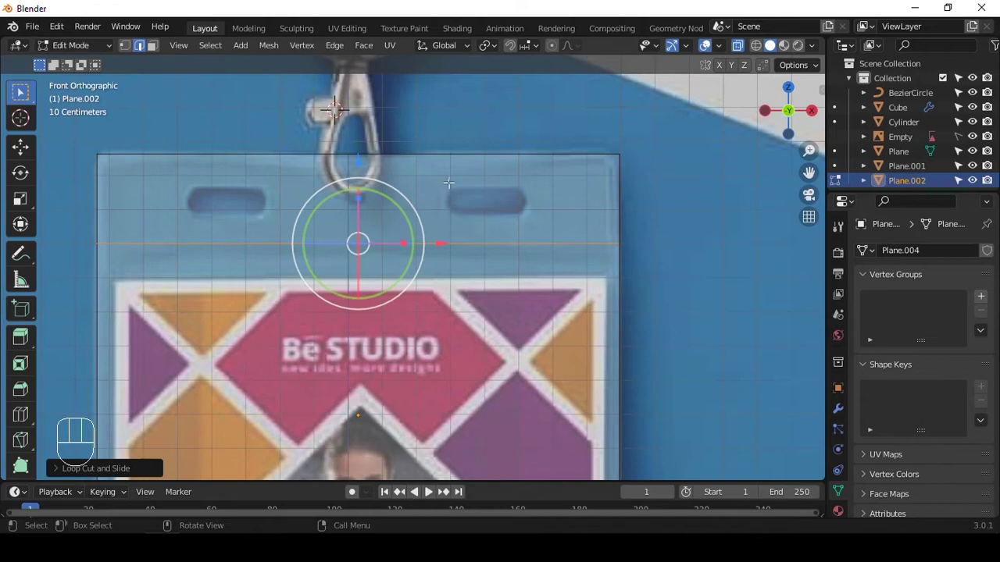
{"action": "key", "text": "ctrl+b"}
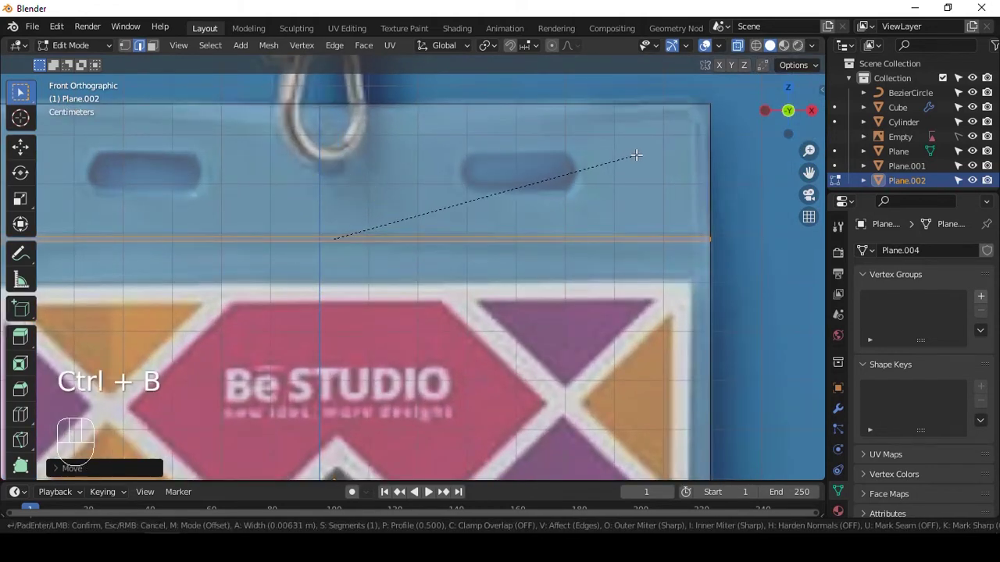
{"action": "key", "text": "ctrl+r"}
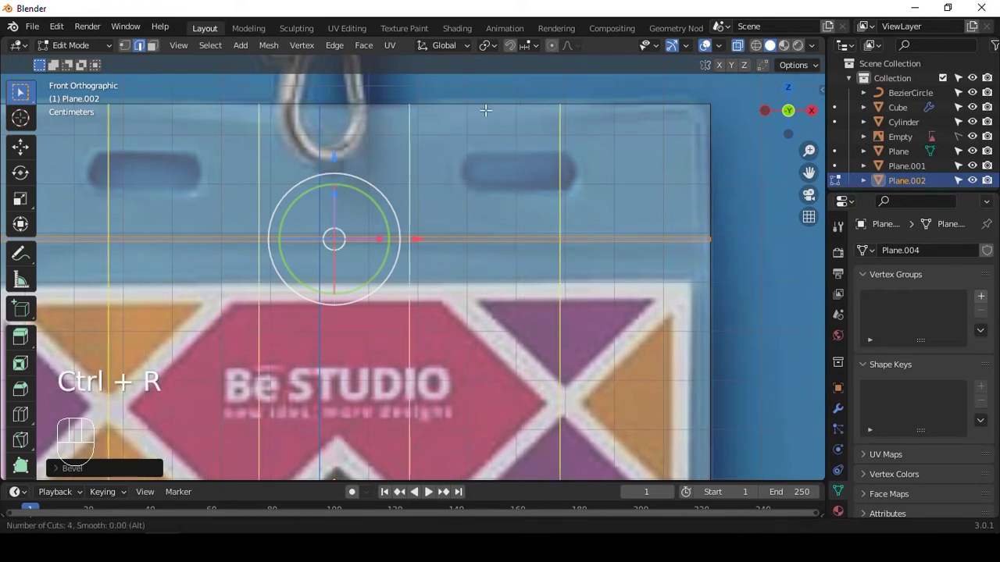
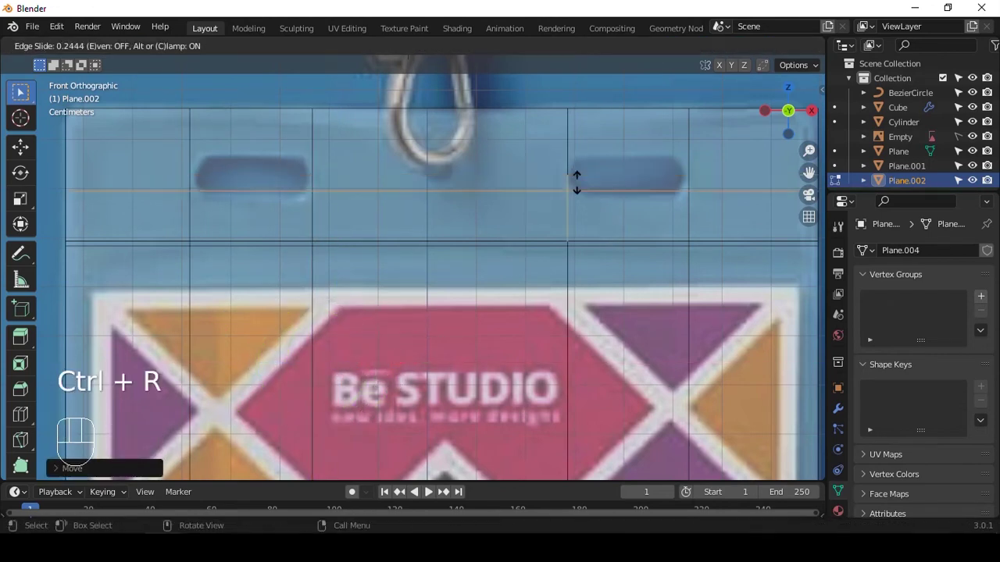
{"action": "key", "text": "ctrl+r"}
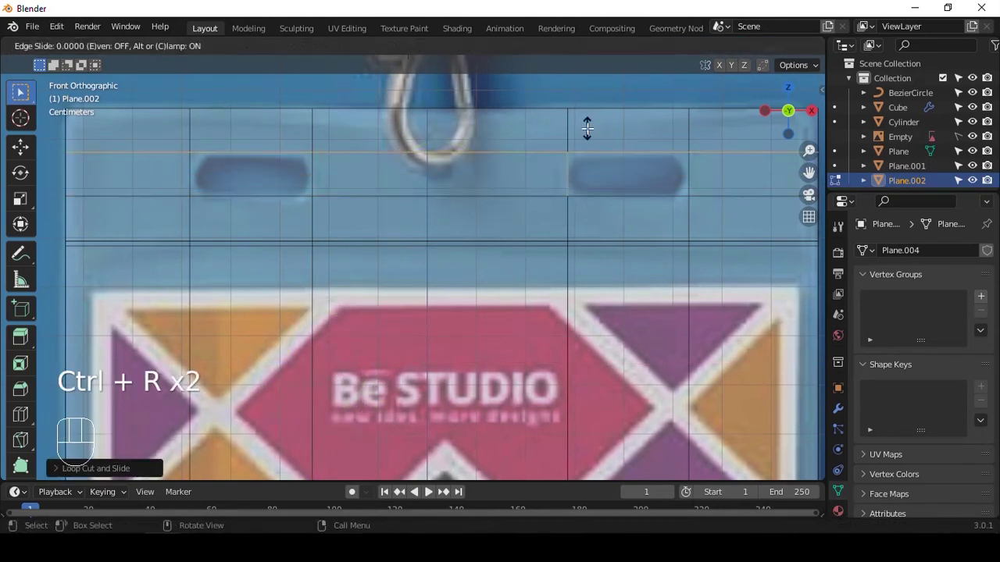
{"action": "key", "text": "ctrl+r"}
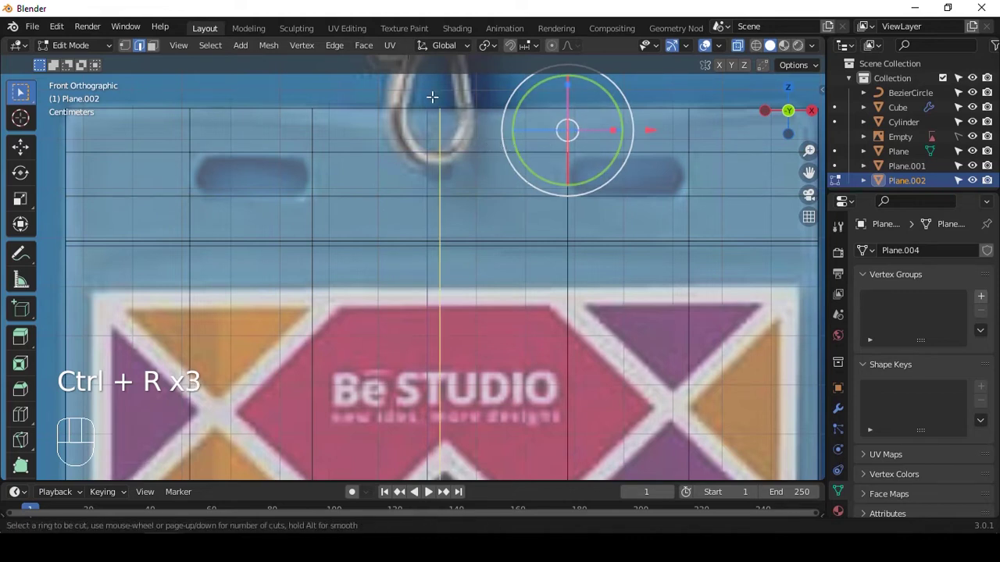
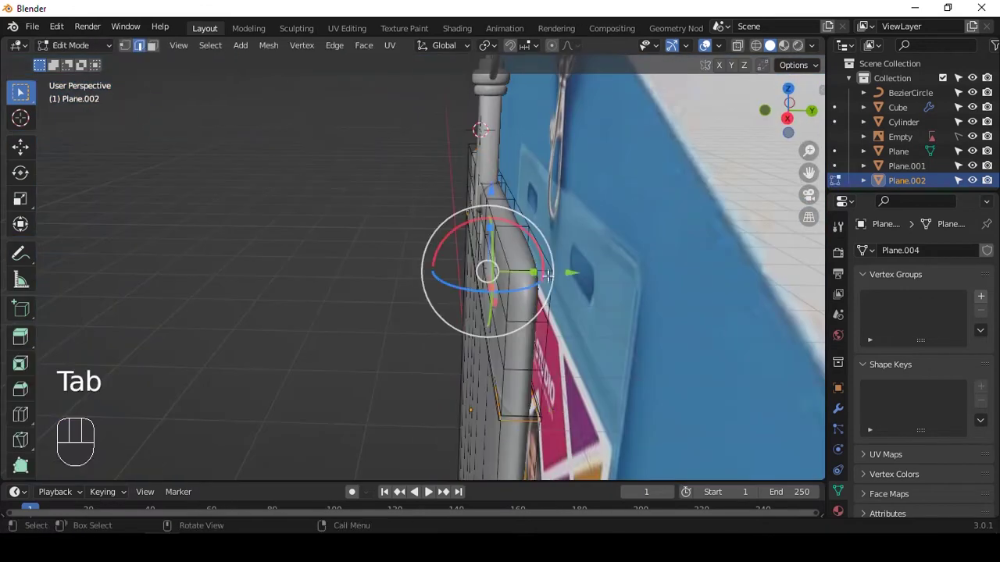
- Slide the rim edge loops of the thickened holder to round its outline
{"action": "key", "text": "ctrl+Tab"}
{"action": "key", "text": "ctrl+r"}
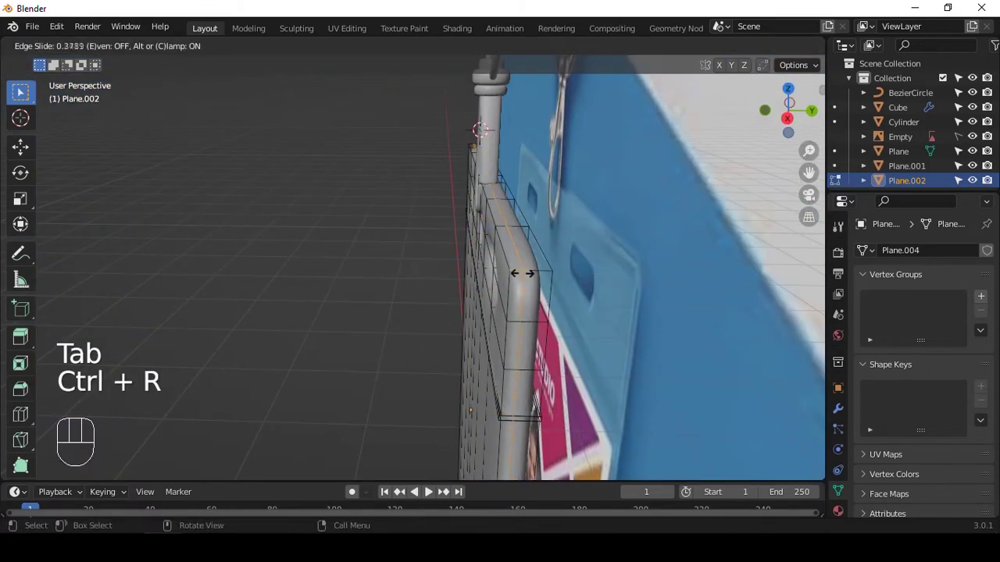
{"action": "key", "text": "ctrl+r"}
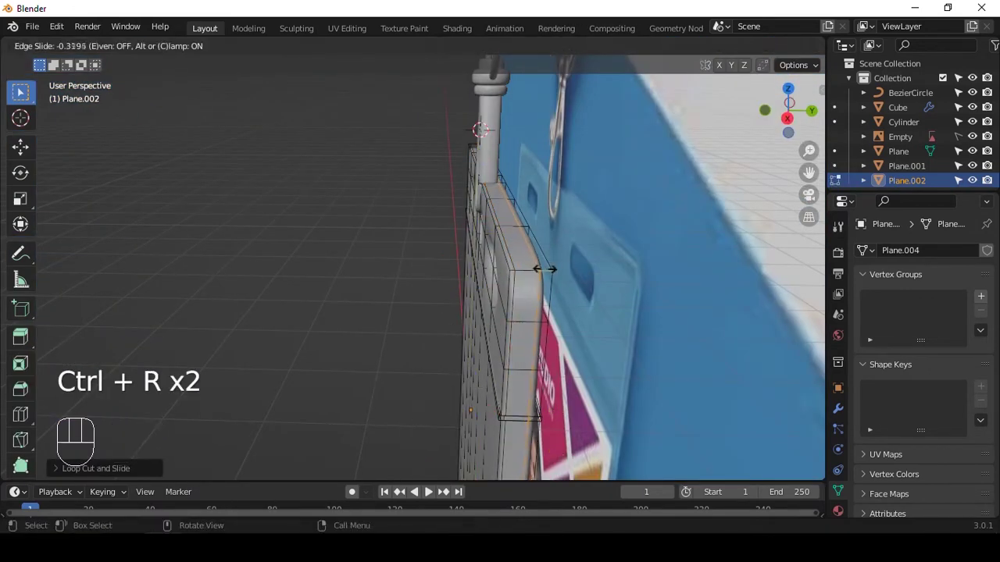
{"action": "key", "text": "alt+Tab"}
{"action": "left_click_drag", "start_coordinate": [551, 211], "coordinate": [534, 217]}
{"action": "middle_click", "coordinate": [468, 231]}
- Shrink the small round hook hole under the hook from the front view and return to Object Mode
{"action": "key", "text": "Tab"}
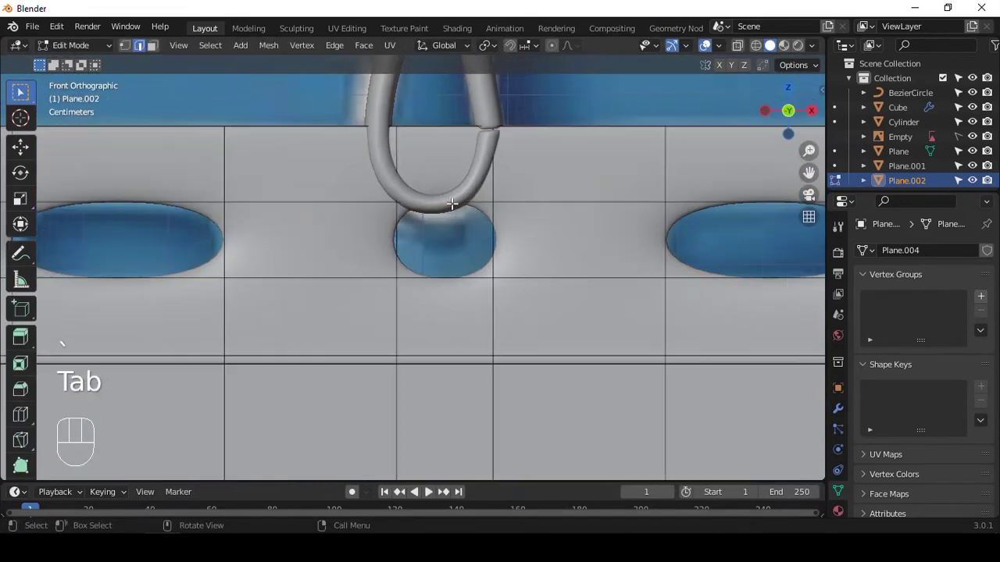
{"action": "key", "text": "1"}
{"action": "key", "text": "alt+z"}
{"action": "key", "text": "s"}
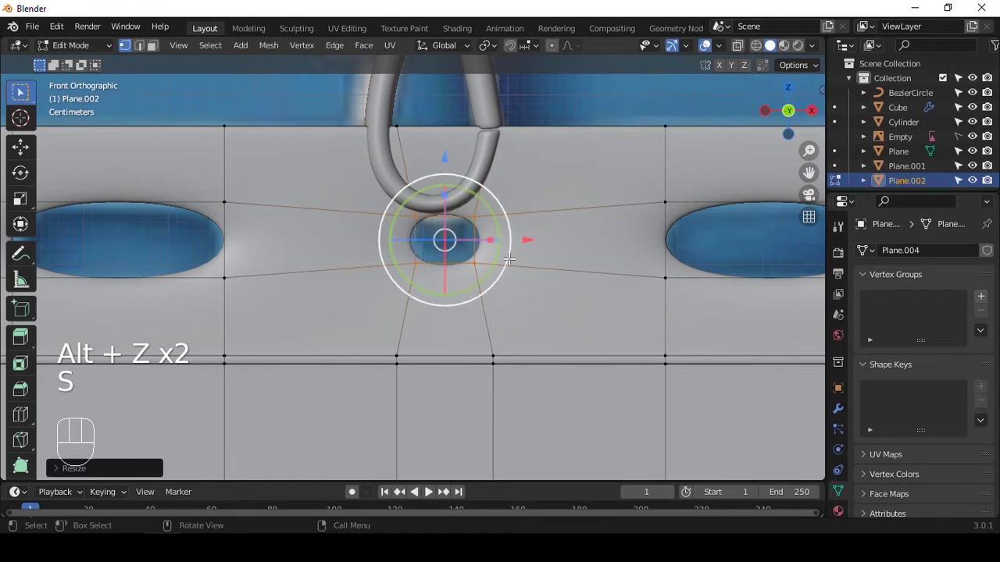
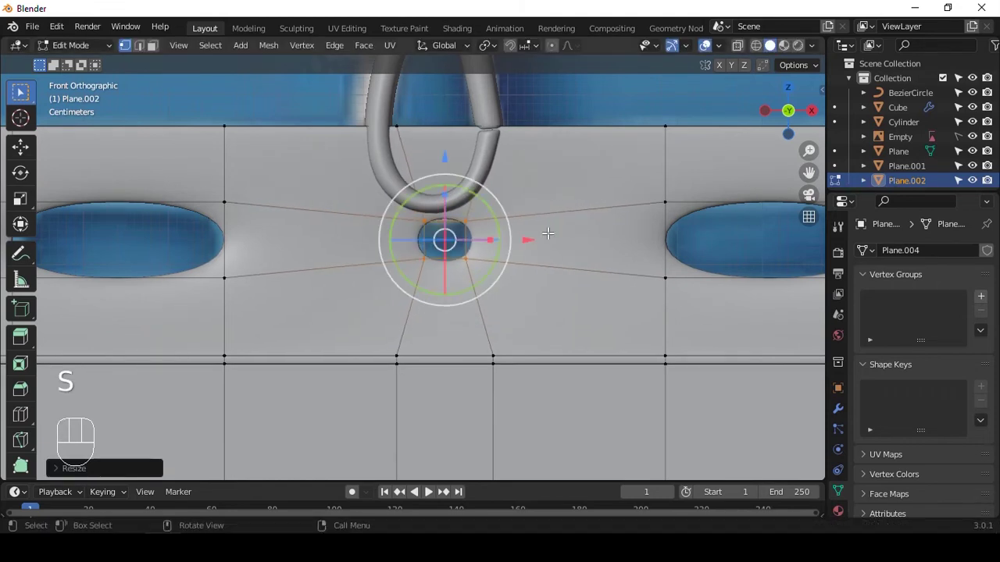
{"action": "key", "text": "Tab"}
{"action": "left_click_drag", "start_coordinate": [515, 218], "coordinate": [495, 198]}
{"action": "middle_click", "coordinate": [446, 226]}
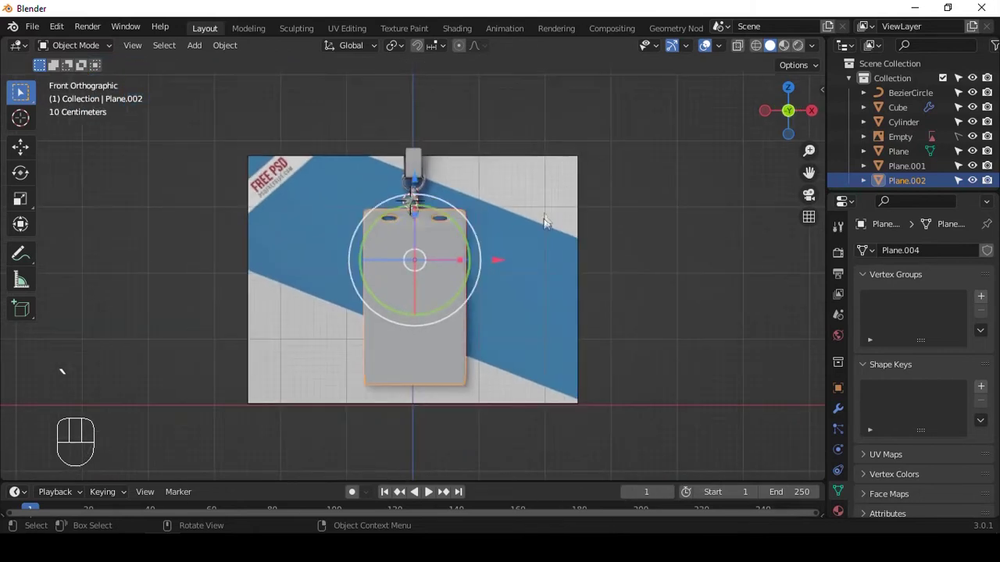
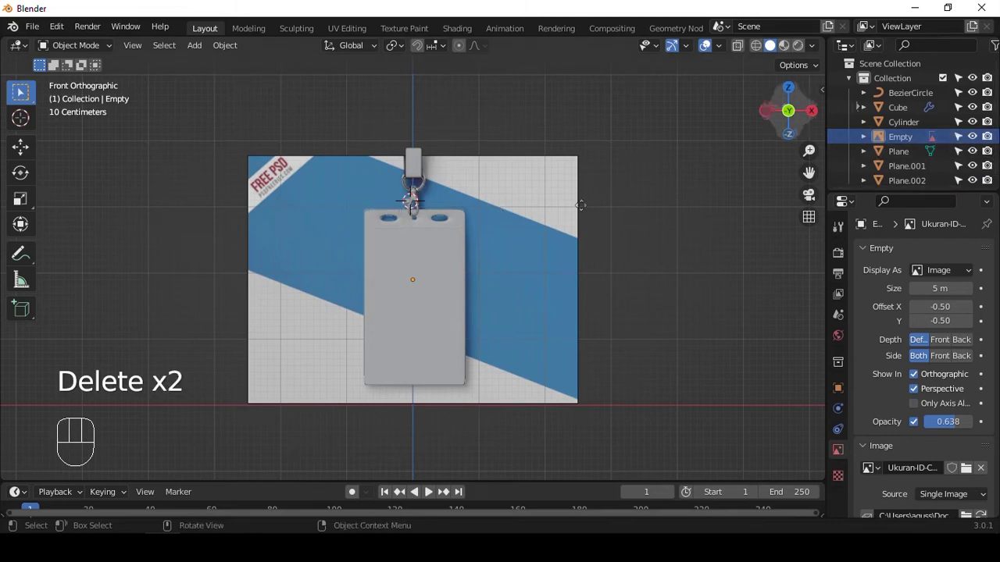
- Remove the reference image and add a new plane scaled up as a large backdrop behind the badge
{"action": "key", "text": "Delete"}
{"action": "key", "text": "shift+Delete"}
{"action": "key", "text": "shift+a"}
{"action": "key", "text": "s"}
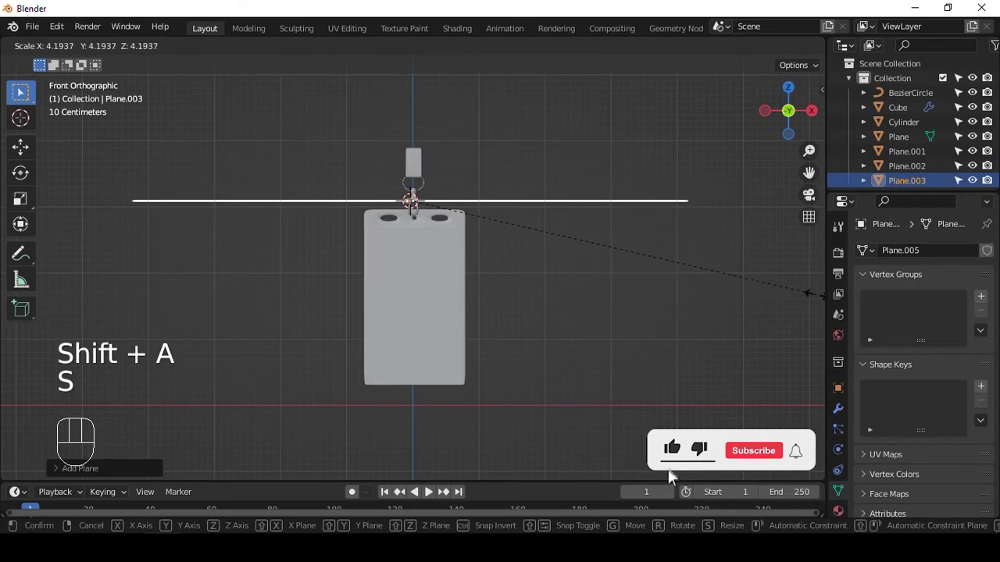
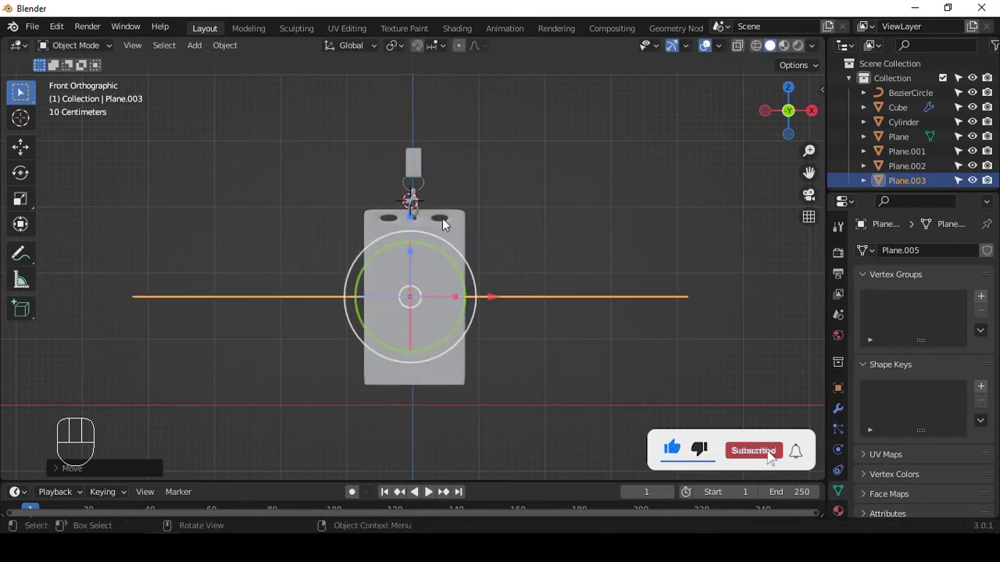
{"action": "key", "text": "r"}
{"action": "key", "text": "r"}
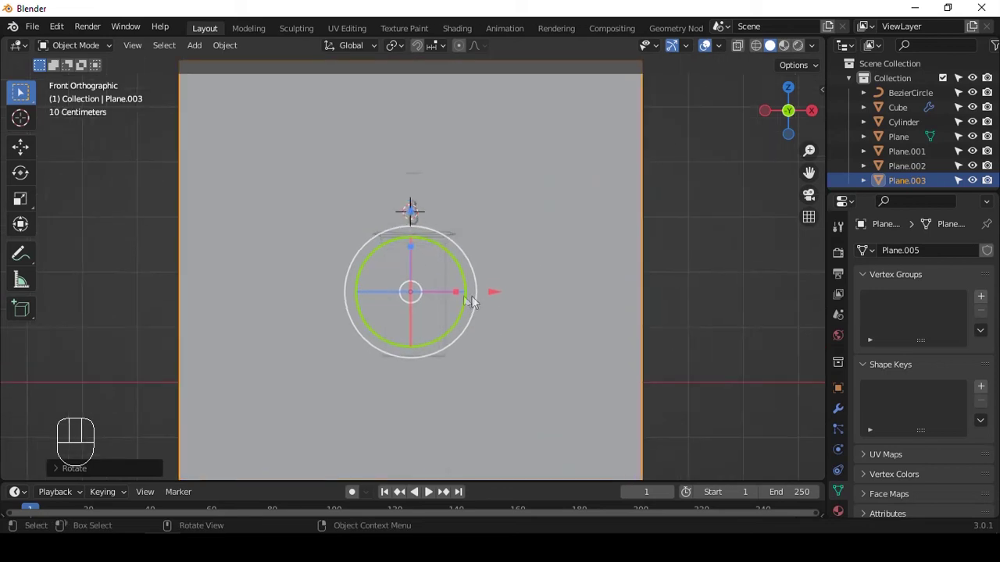
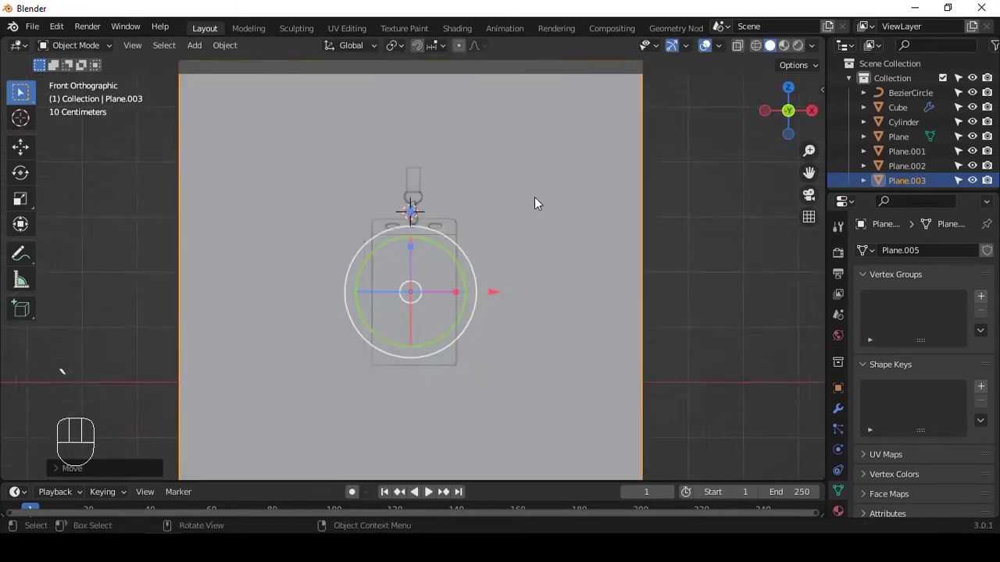
- Add a camera and look through it at the badge holder and hook
{"action": "middle_click", "coordinate": [518, 174]}
{"action": "key", "text": "shift+a"}
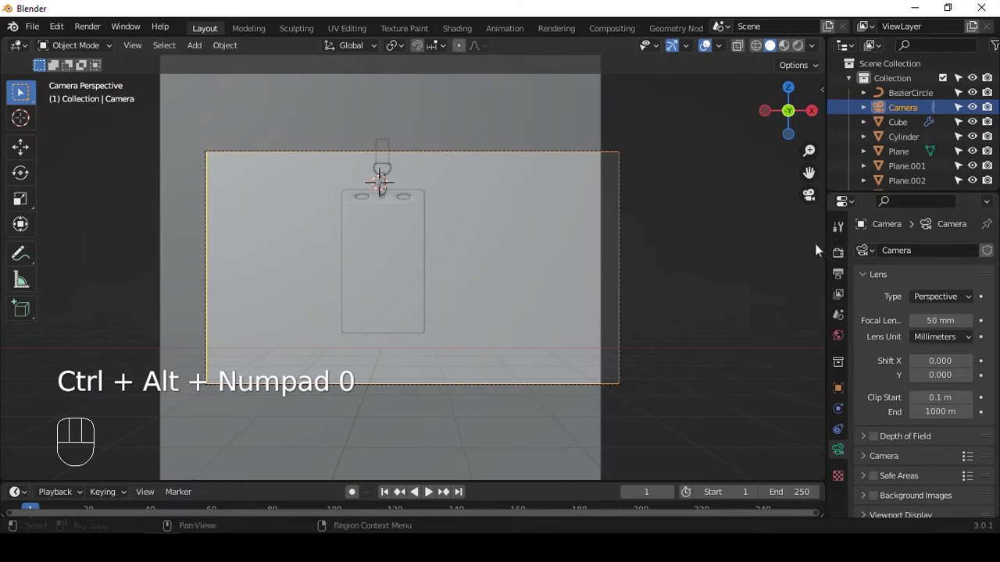
- Enable Lock Camera to View in the N sidebar and reframe the camera to recenter the badge
{"action": "key", "text": "n"}
{"action": "left_click", "coordinate": [818, 158]}
{"action": "left_click", "coordinate": [738, 269]}
{"action": "key", "text": "space"}
{"action": "key", "text": "space"}
{"action": "left_click_drag", "start_coordinate": [739, 270], "coordinate": [491, 184]}
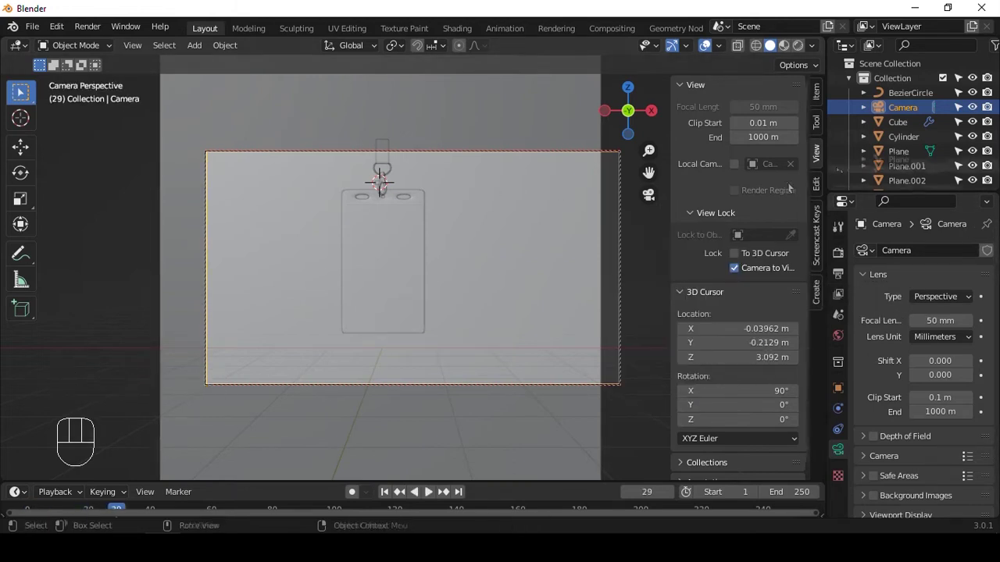
{"action": "key", "text": "n"}
{"action": "key", "text": "q"}
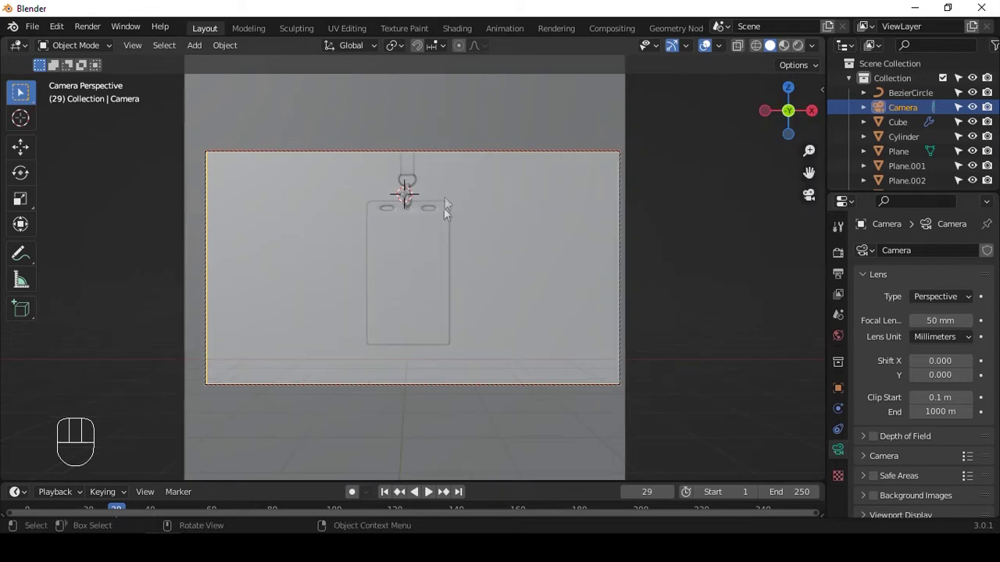
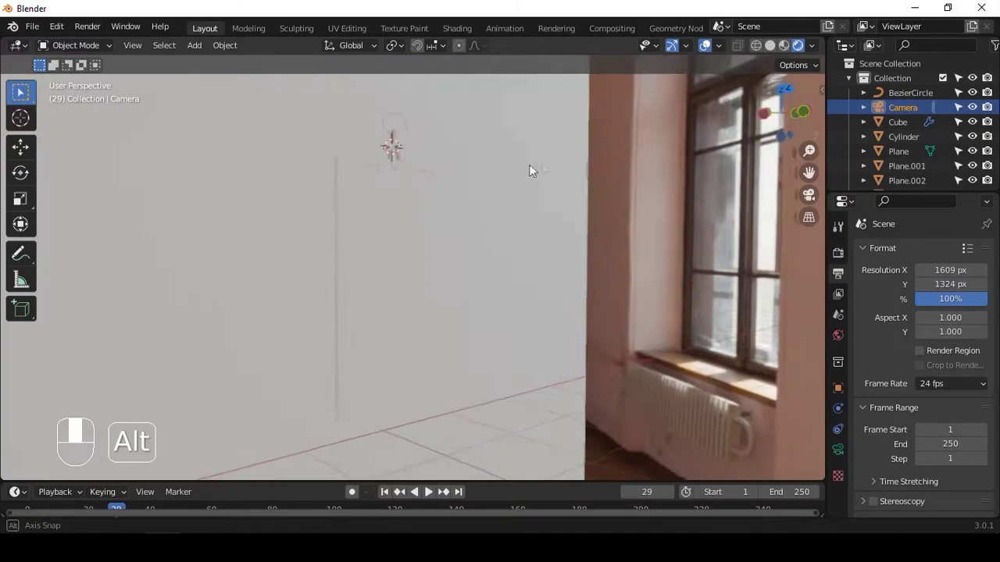
- Give the swivel cylinder a chrome material with Metallic 1.0 and Roughness 0.138
{"action": "middle_click", "coordinate": [530, 170]}
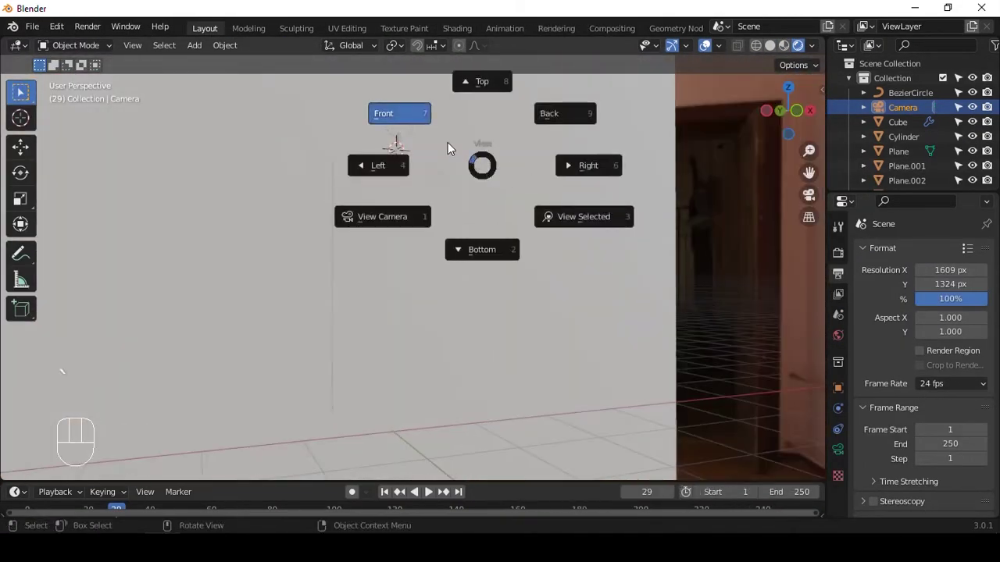
{"action": "left_click_drag", "start_coordinate": [484, 192], "coordinate": [484, 236]}
{"action": "left_click", "coordinate": [843, 513]}
{"action": "left_click_drag", "start_coordinate": [922, 317], "coordinate": [370, 161]}
{"action": "left_click_drag", "start_coordinate": [368, 142], "coordinate": [461, 250]}
- Link the chrome material to the hook and ring via Ctrl+L, then select the strap plane
{"action": "middle_click", "coordinate": [478, 234]}
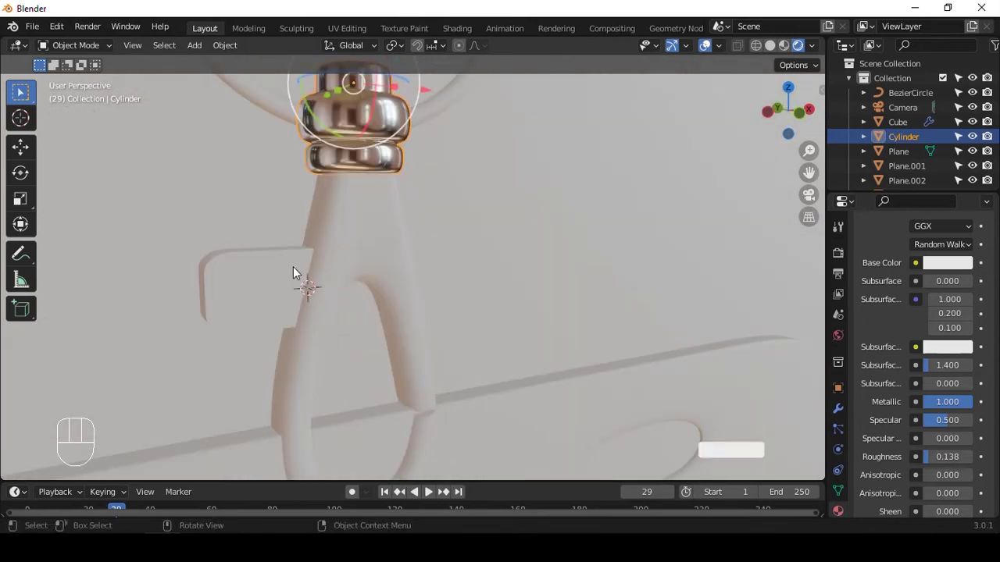
{"action": "left_click_drag", "start_coordinate": [500, 247], "coordinate": [433, 280]}
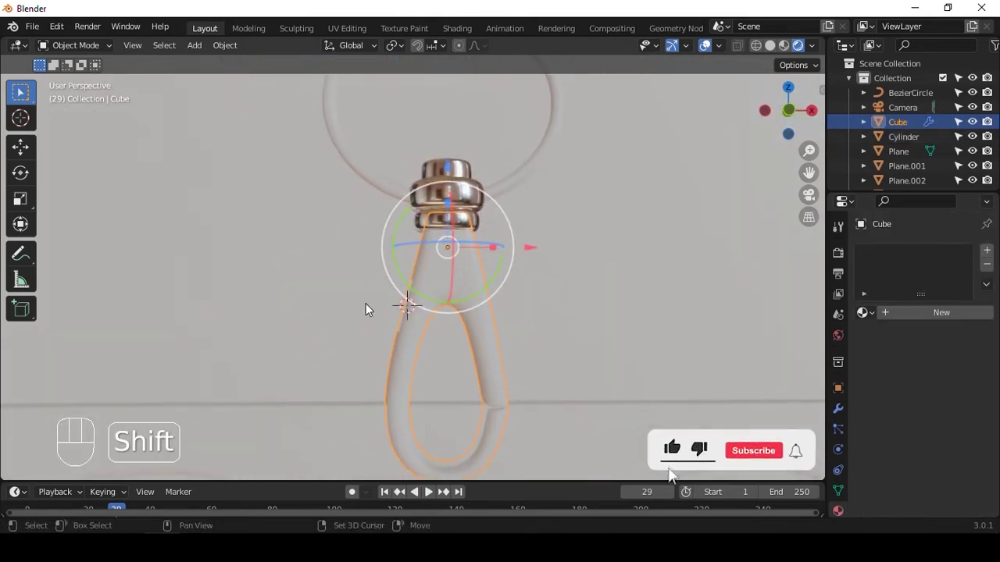
{"action": "left_click_drag", "start_coordinate": [472, 240], "coordinate": [506, 225]}
{"action": "left_click", "coordinate": [507, 226]}
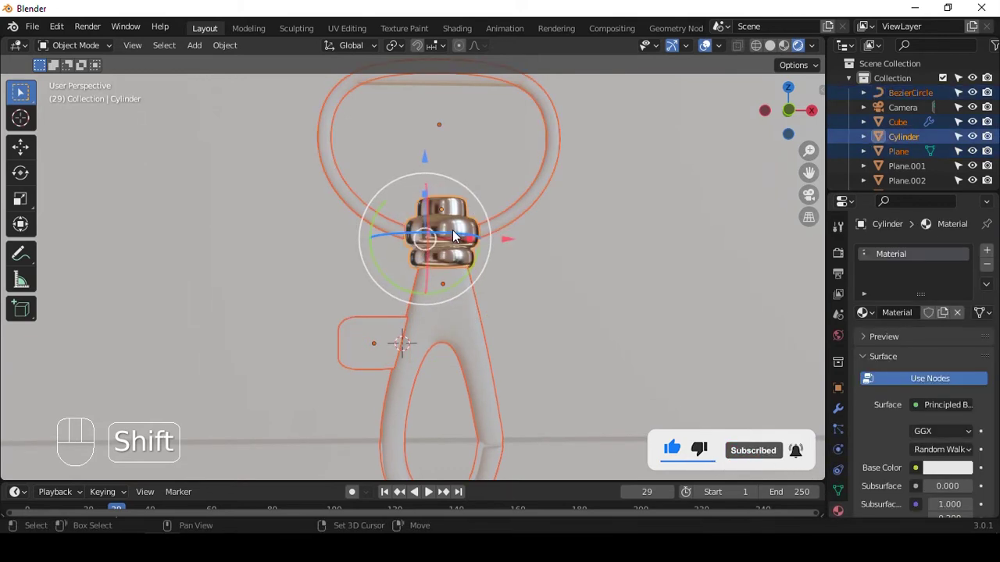
{"action": "key", "text": "ctrl+l"}
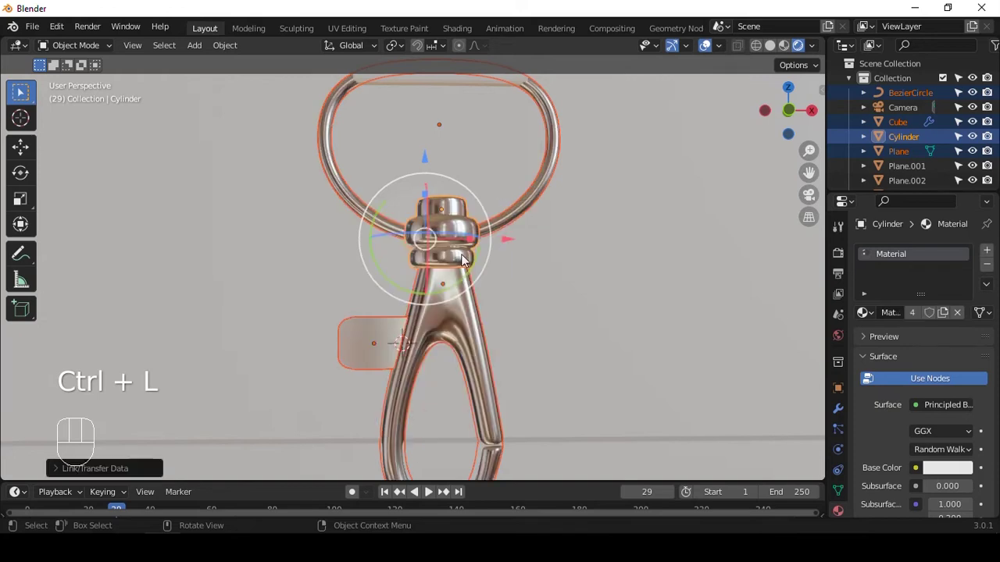
{"action": "middle_click", "coordinate": [460, 220]}
{"action": "left_click", "coordinate": [537, 247]}
{"action": "left_click_drag", "start_coordinate": [497, 231], "coordinate": [482, 288]}
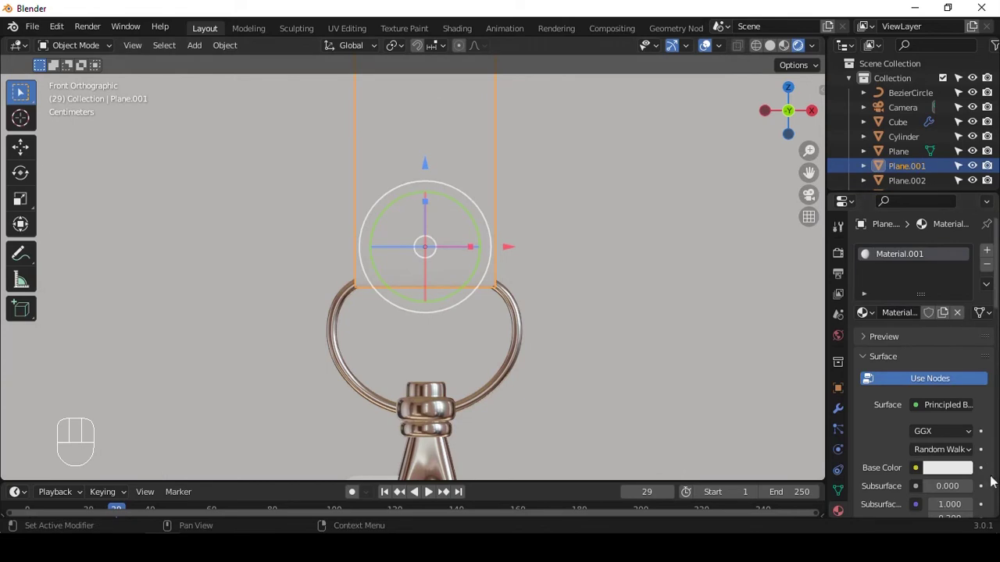
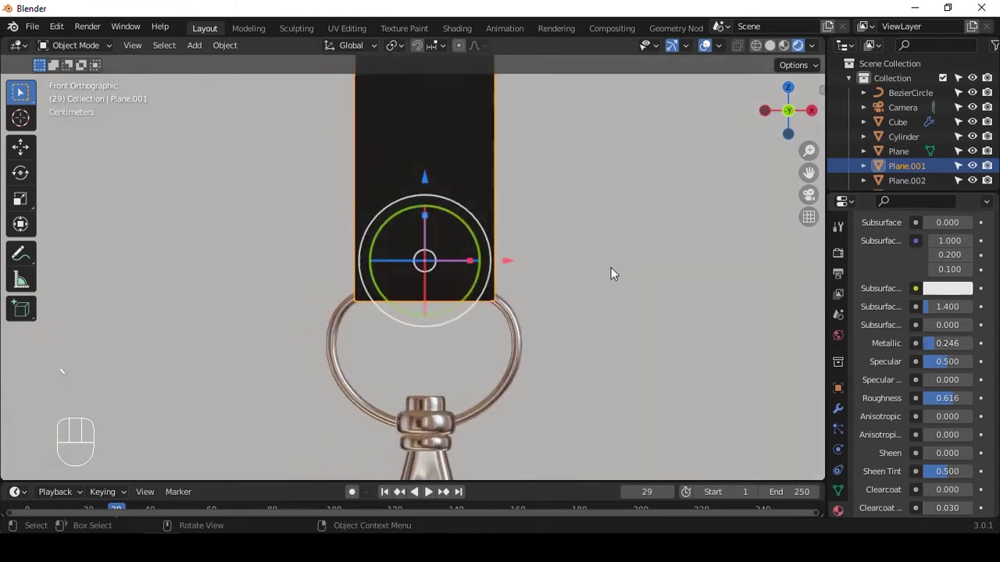
- Orbit the view around the badge while setting up the black semi-matte strap material
{"action": "left_click_drag", "start_coordinate": [422, 227], "coordinate": [450, 281]}
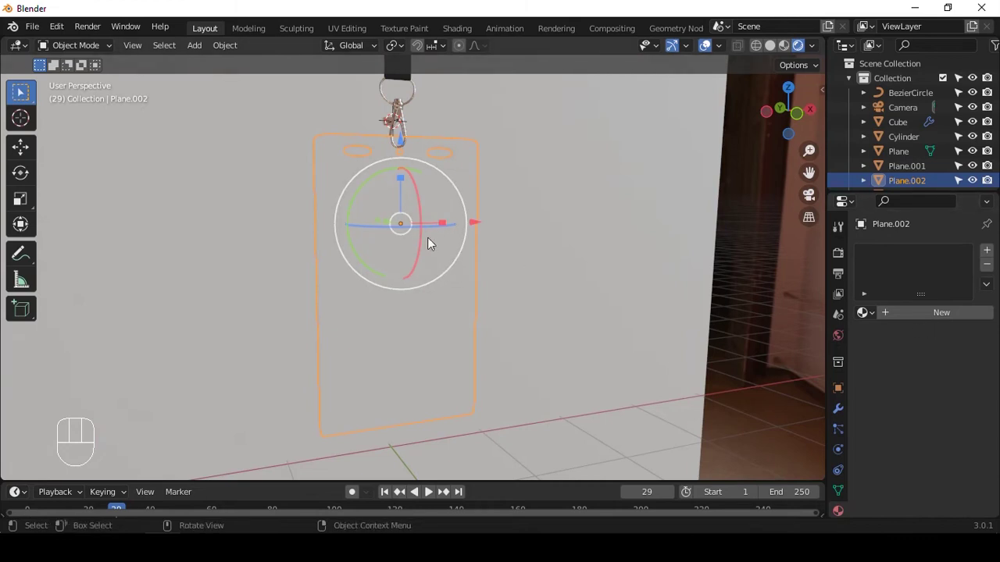
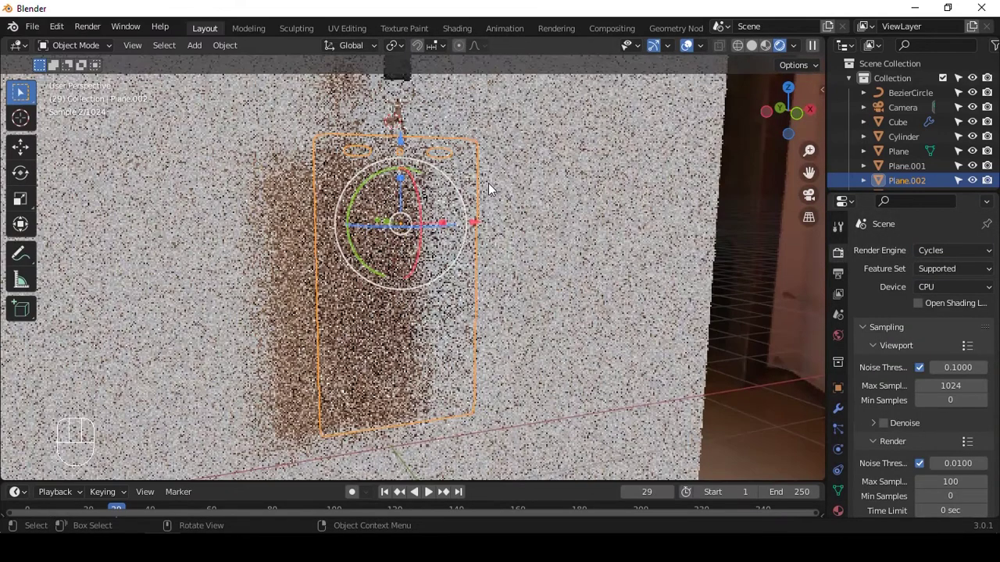
- Through the camera view, select the backdrop plane and set its Base Color to light blue
{"action": "key", "text": "KP_0"}
{"action": "left_click", "coordinate": [751, 233]}
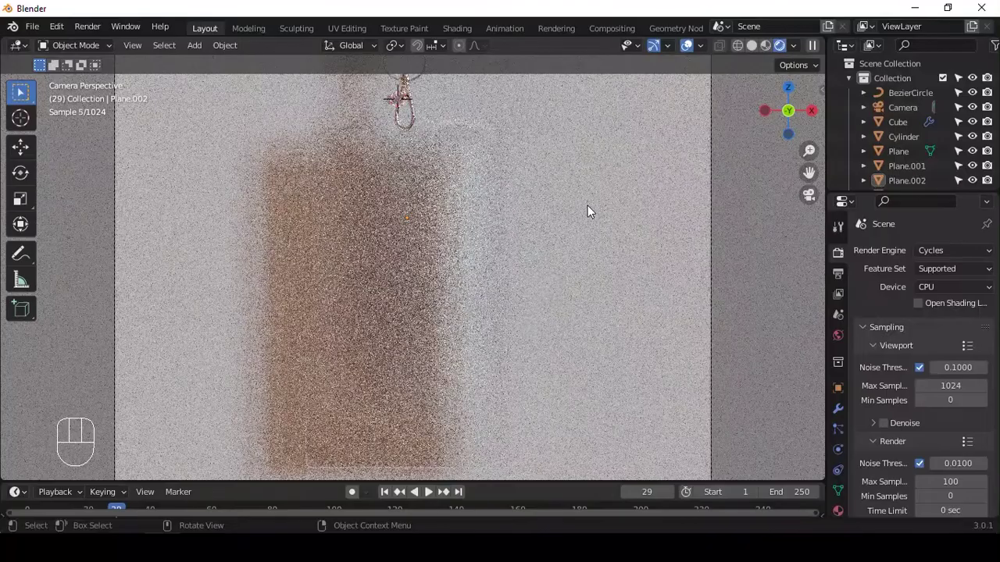
{"action": "left_click", "coordinate": [609, 207]}
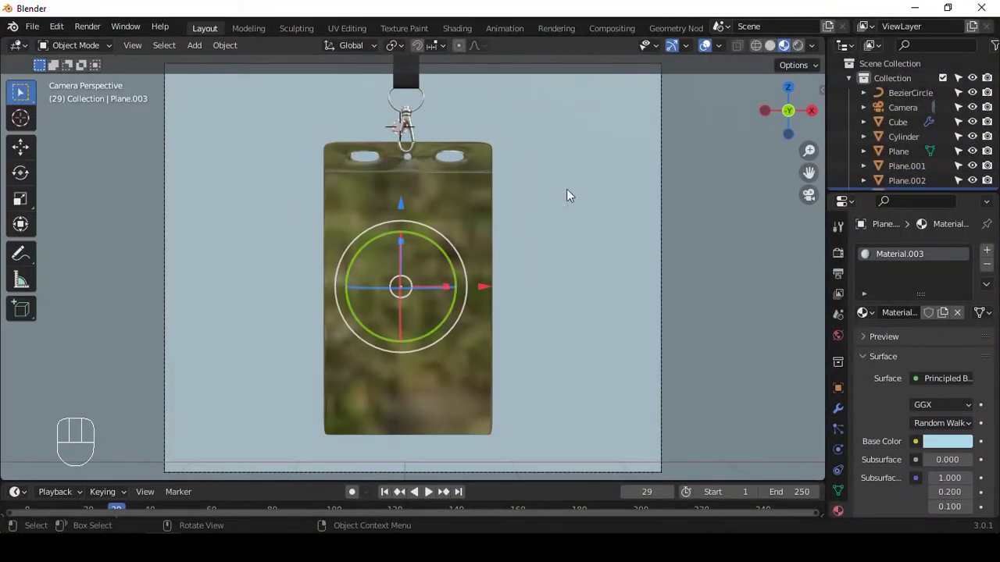
- Add a plane, resize it and place it inside the badge holder as the card insert
{"action": "key", "text": "shift+a"}
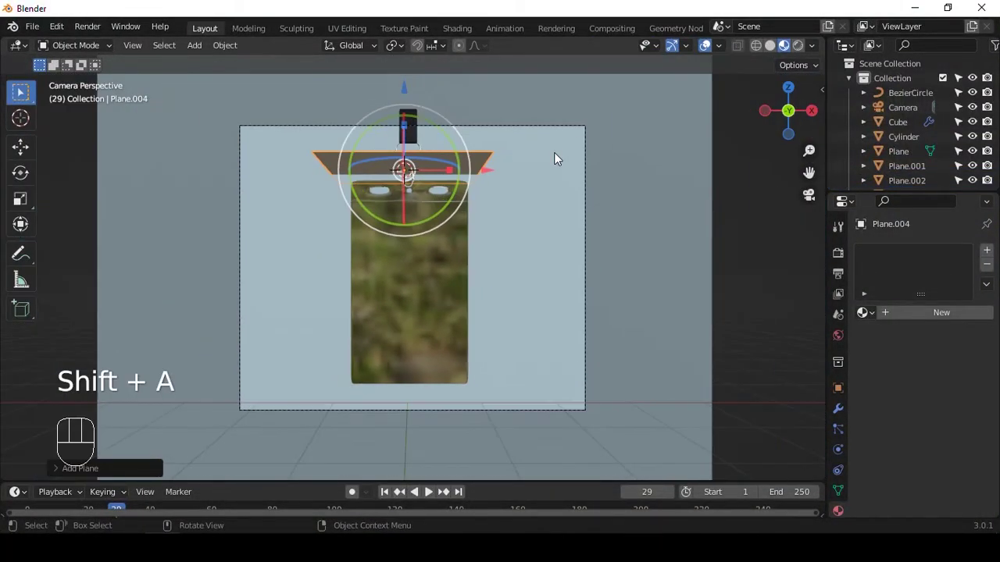
{"action": "key", "text": "r"}
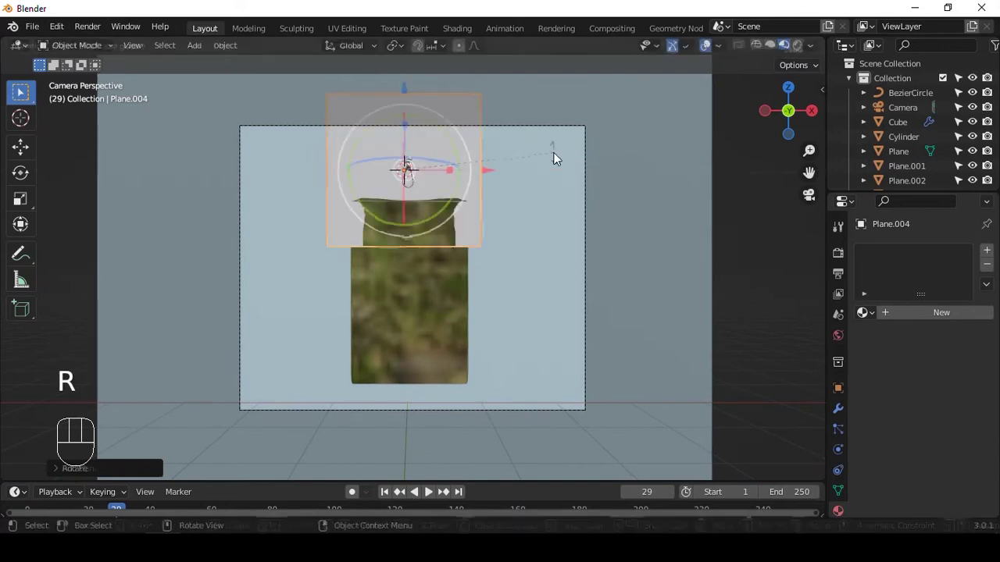
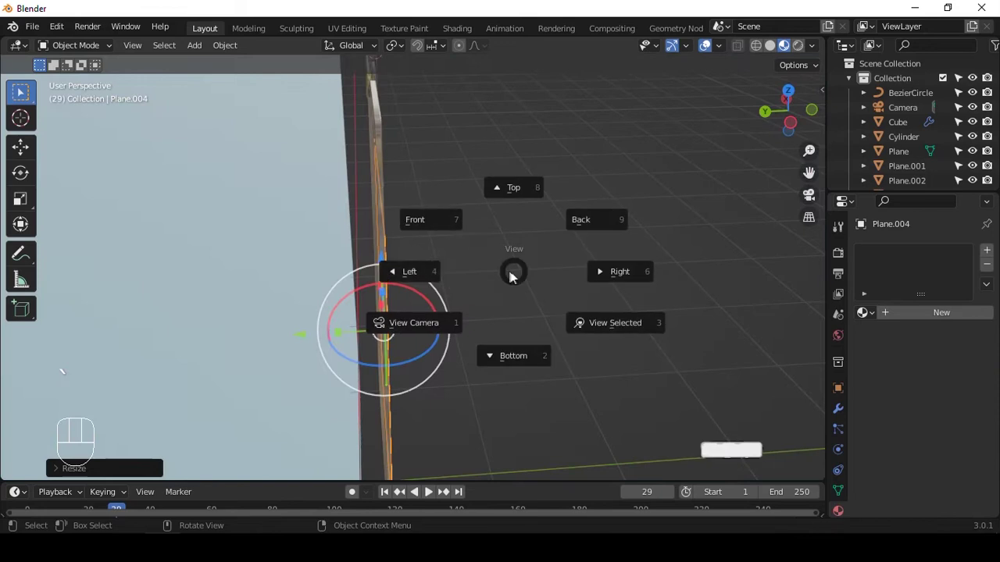
{"action": "left_click_drag", "start_coordinate": [285, 374], "coordinate": [600, 278]}
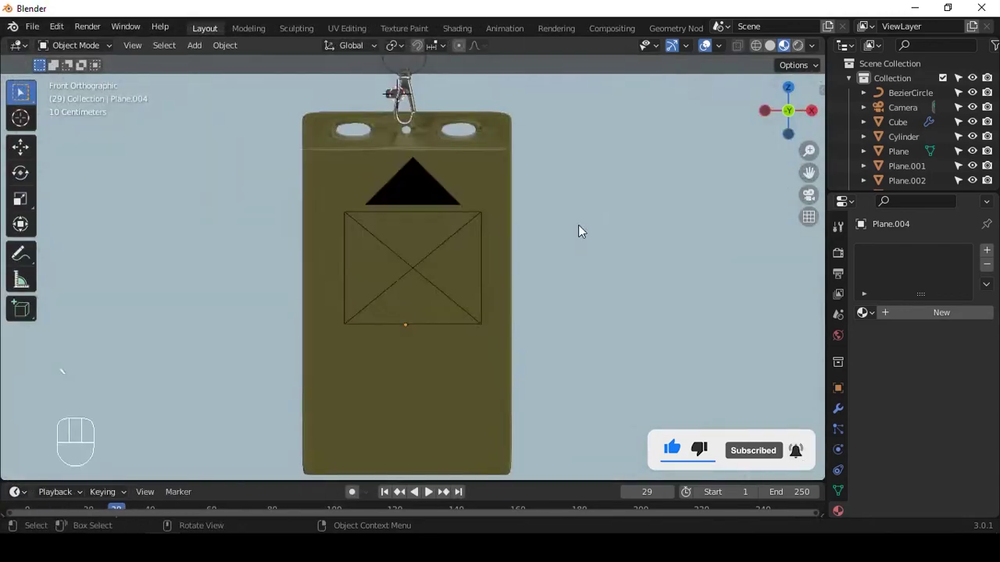
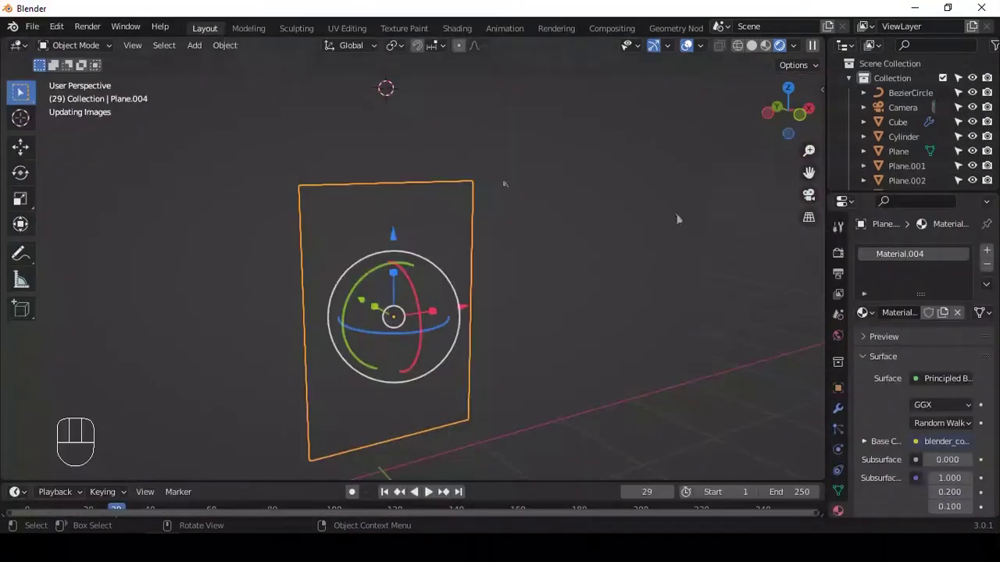
- Look through the camera and select the badge holder Plane.002 for its Glass BSDF material
{"action": "left_click", "coordinate": [731, 225]}
{"action": "key", "text": "KP_0"}
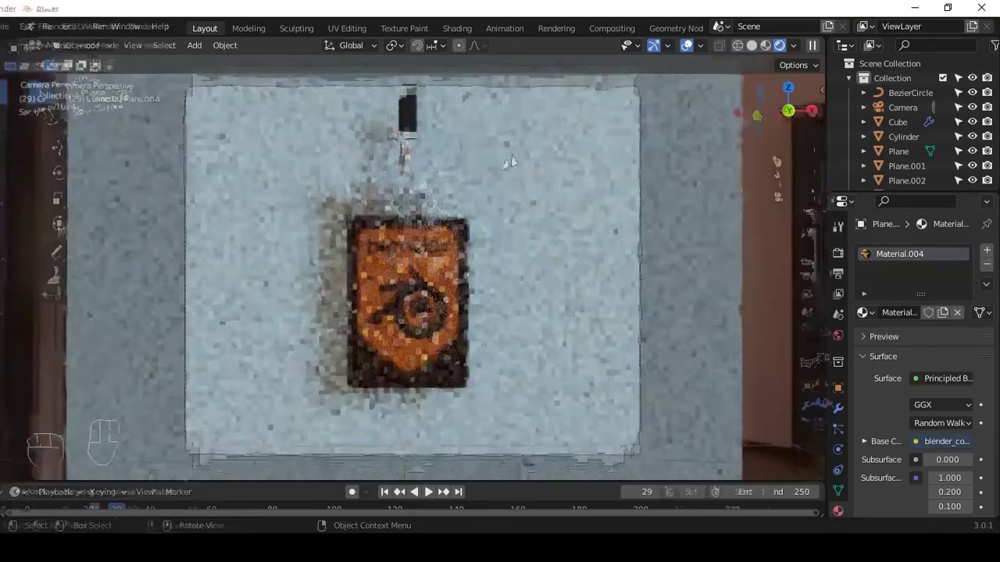
{"action": "left_click", "coordinate": [471, 155]}
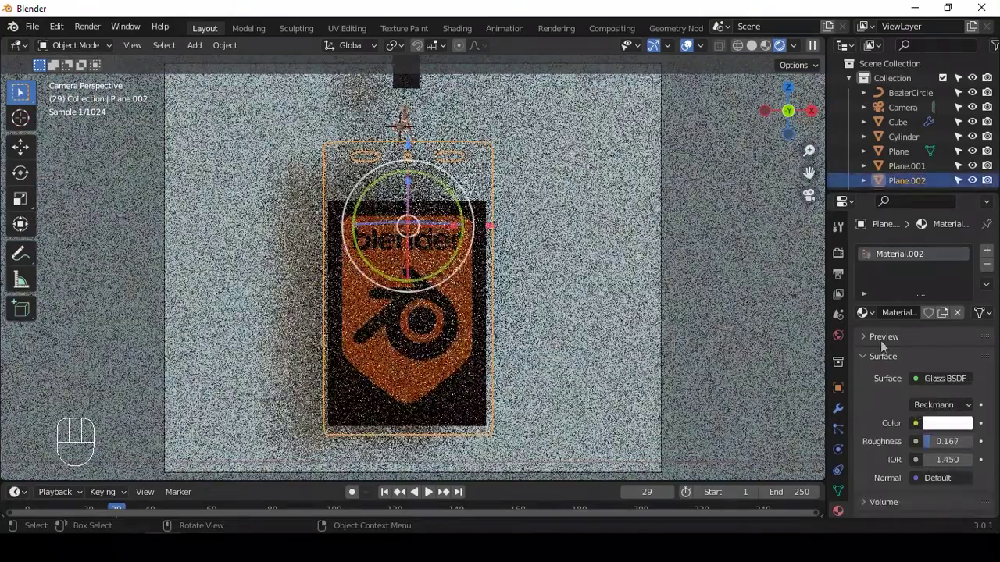
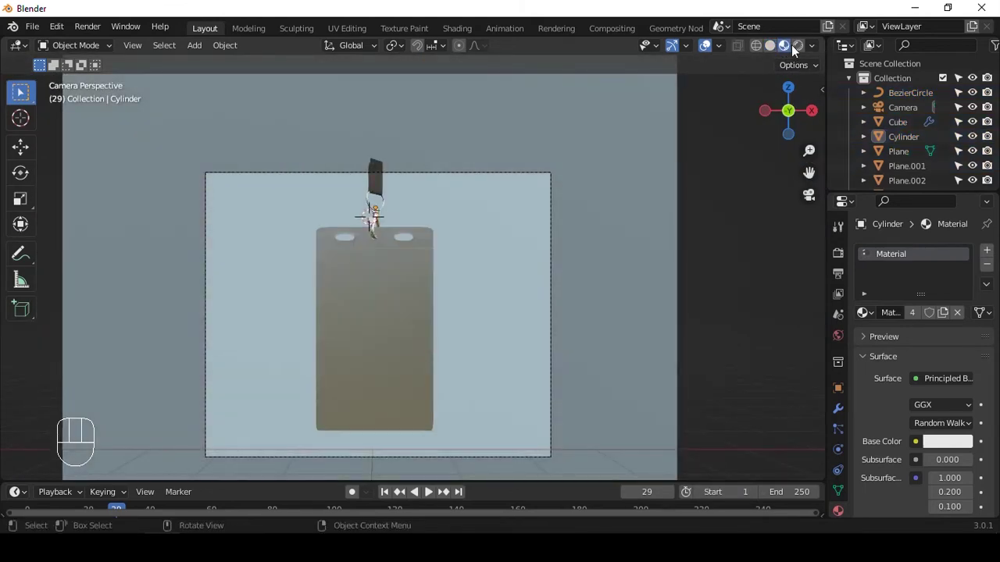
- Switch to rendered preview and set Color Management Look to Very High Contrast
{"action": "key", "text": "ctrl+b"}
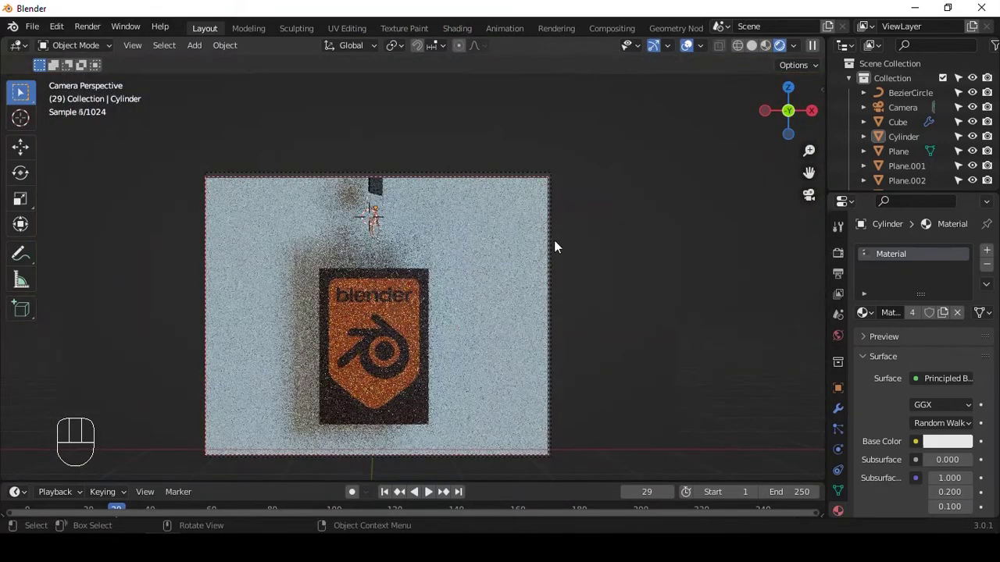
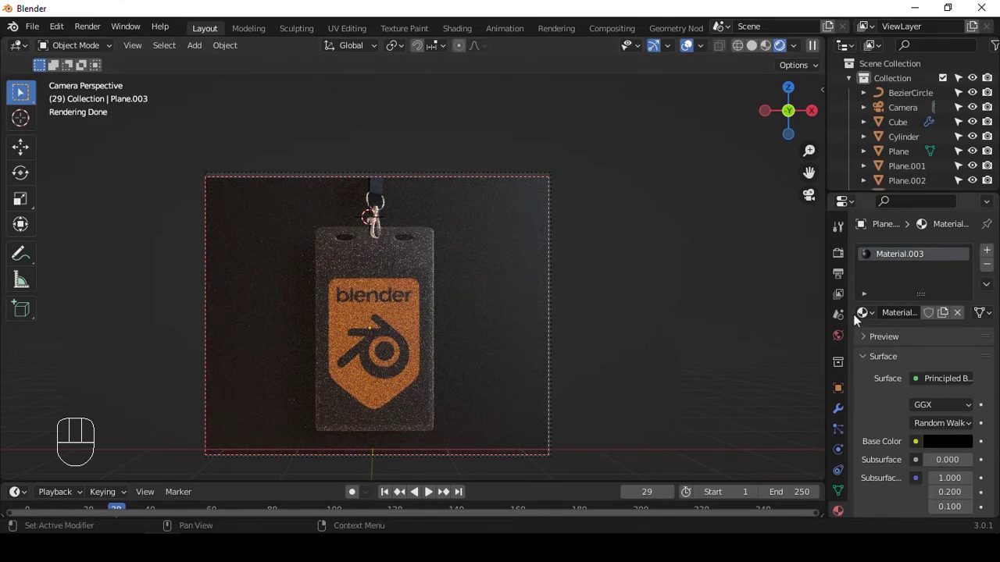
{"action": "left_click", "coordinate": [846, 269]}
{"action": "left_click_drag", "start_coordinate": [840, 255], "coordinate": [924, 294]}
{"action": "left_click_drag", "start_coordinate": [926, 285], "coordinate": [889, 405]}
{"action": "left_click_drag", "start_coordinate": [949, 440], "coordinate": [928, 433]}
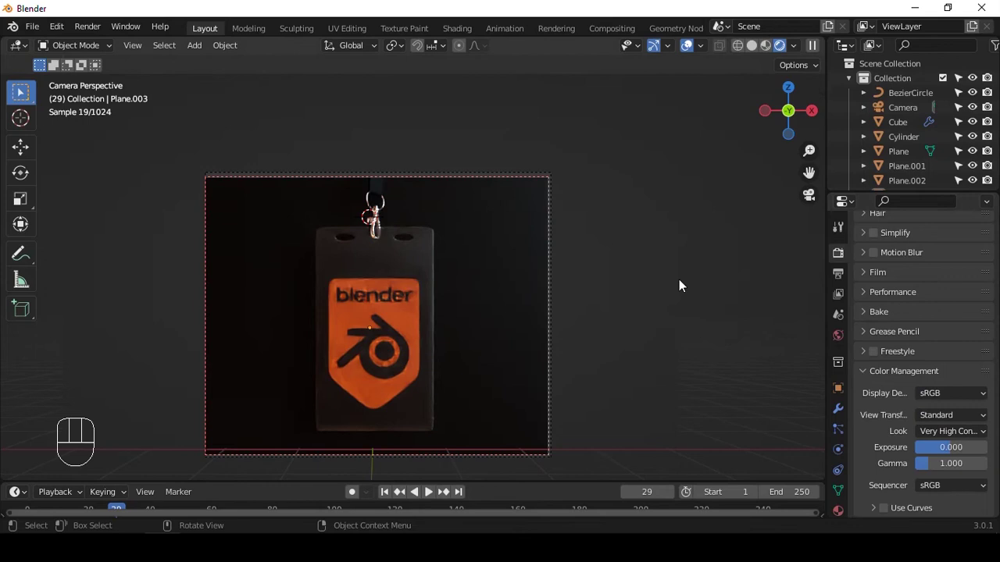